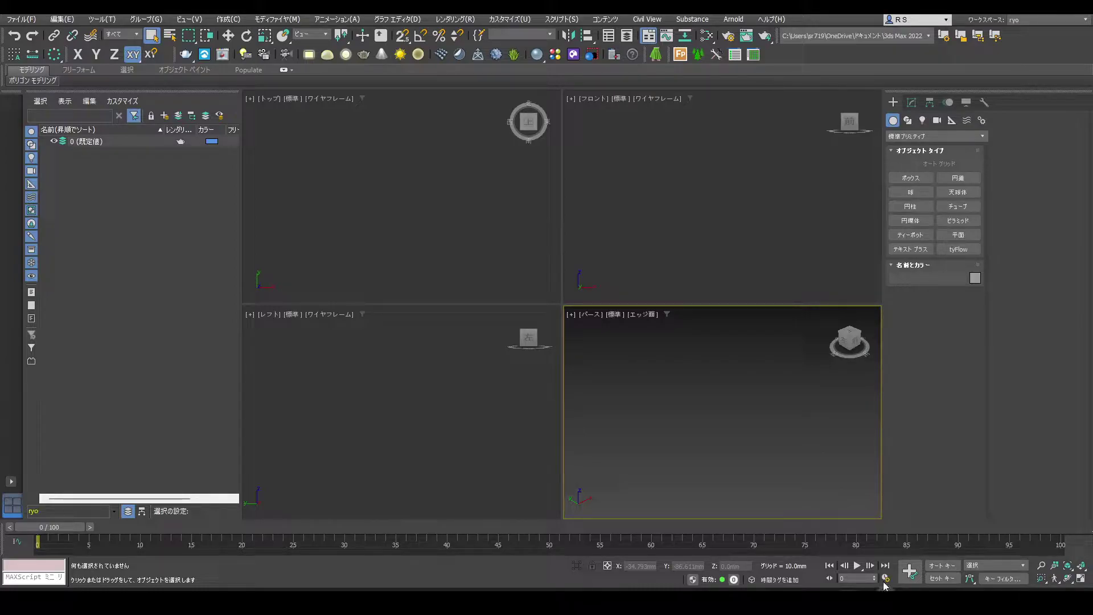
# Step: Draw a Box primitive in the Top view for the 300×400×4 mm pillow base with 30×40 segments
pyautogui.click(899, 178)
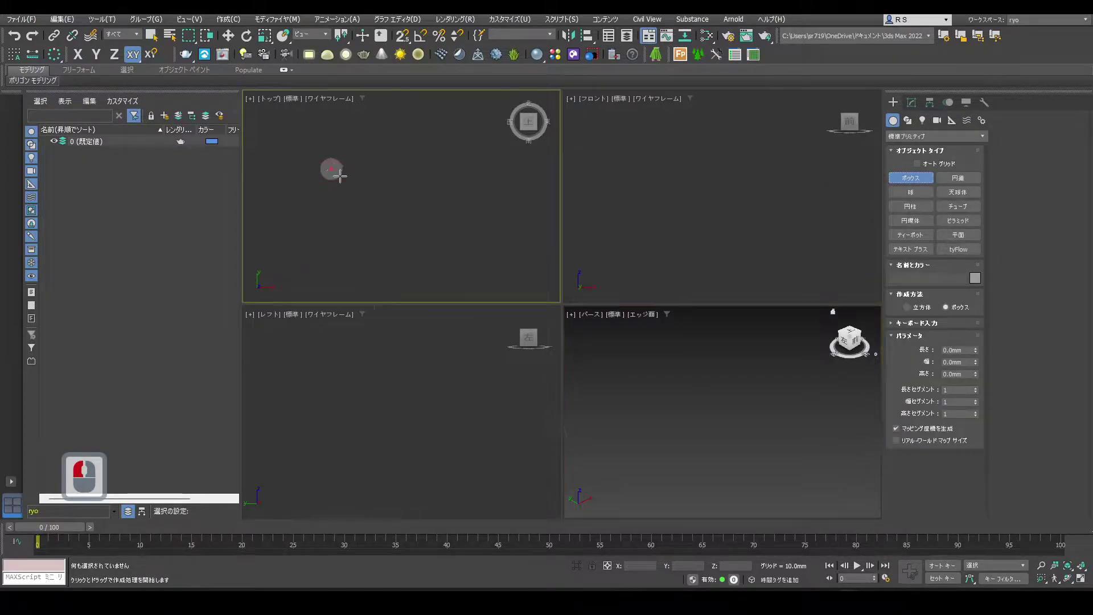
pyautogui.click(497, 266)
pyautogui.click(497, 253)
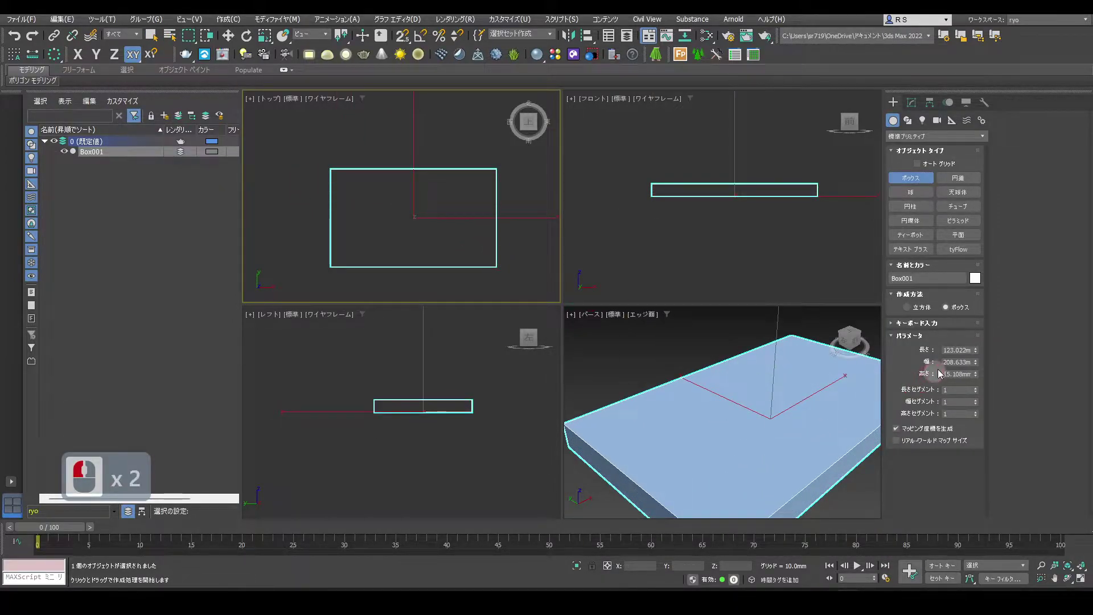
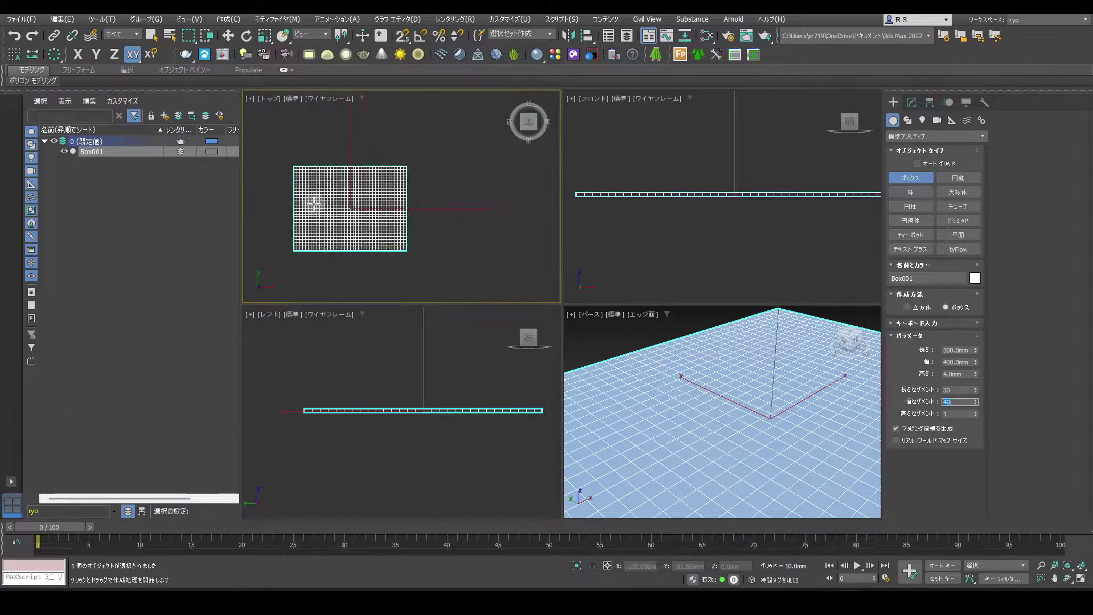
pyautogui.rightClick(404, 195)
# Step: Shift-move Box001 to clone Box002, hide the copy, reselect Box001 and maximize the Perspective view
pyautogui.press('w')
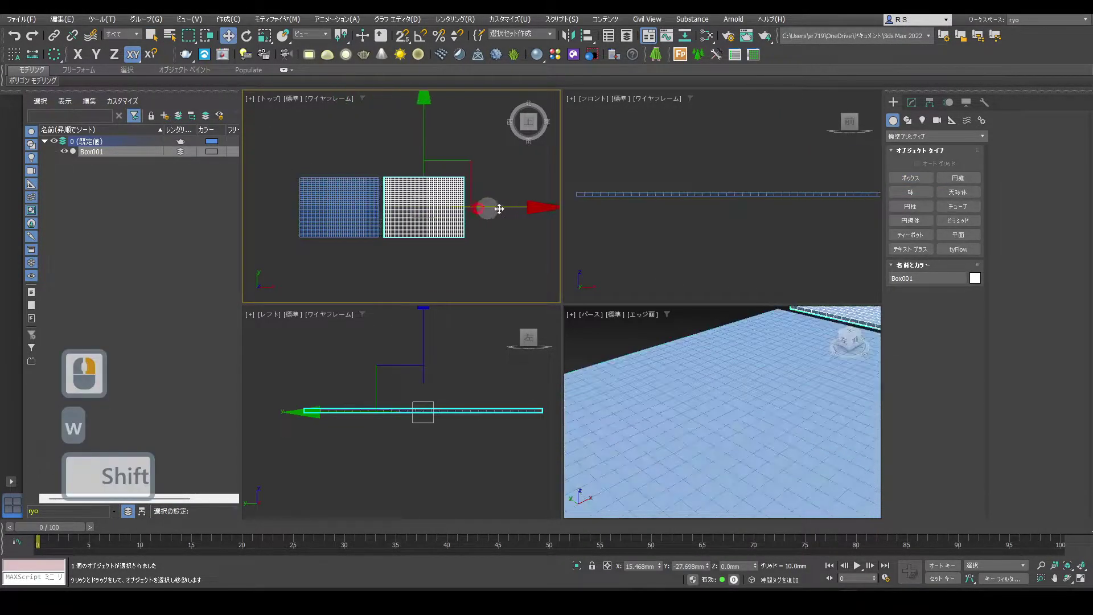
pyautogui.click(560, 212)
pyautogui.click(540, 350)
pyautogui.click(81, 166)
pyautogui.click(98, 157)
pyautogui.press('alt+w')
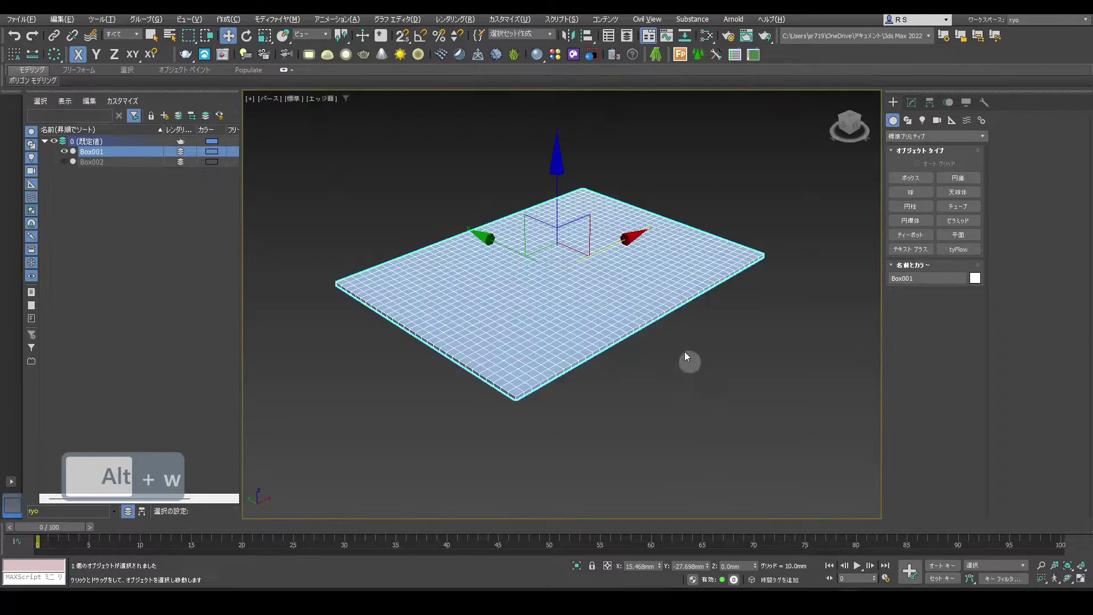
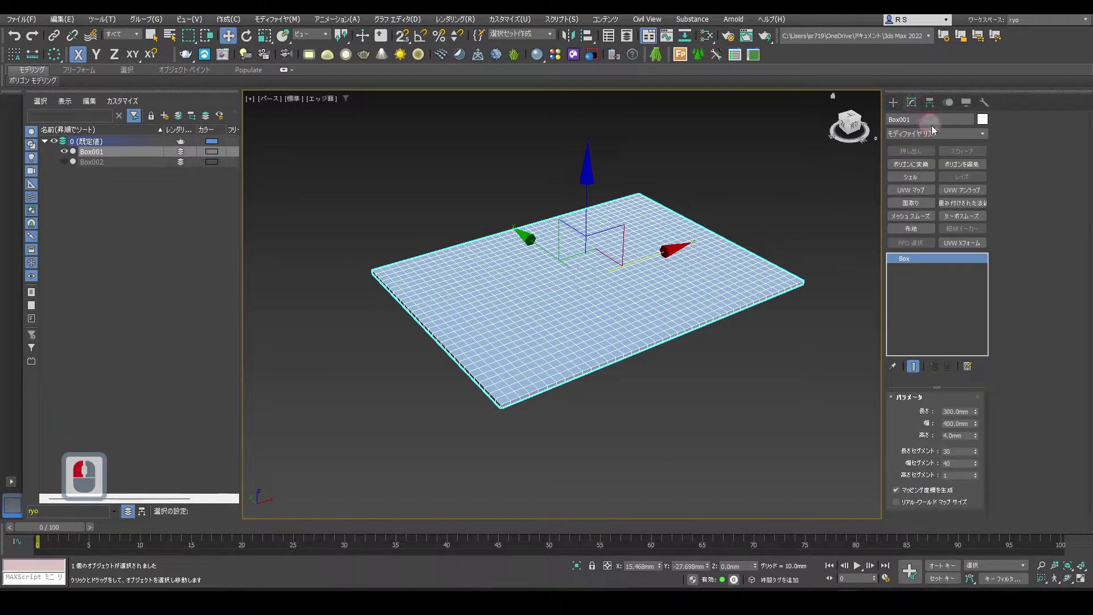
# Step: Add a Cloth modifier to Box001 from the Modifier List
pyautogui.click(979, 141)
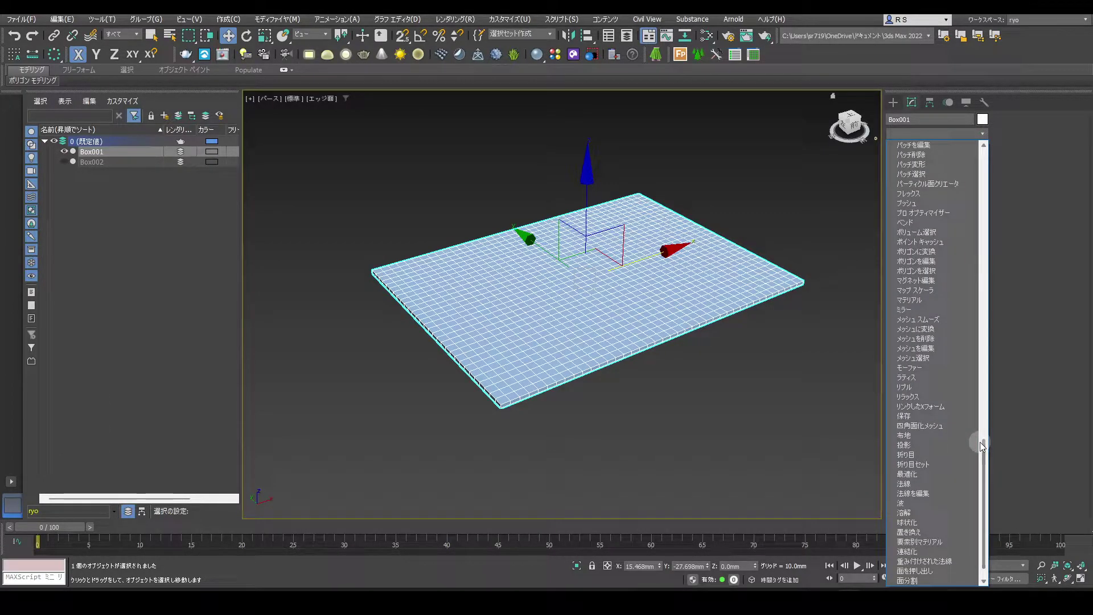
pyautogui.click(986, 442)
pyautogui.click(930, 439)
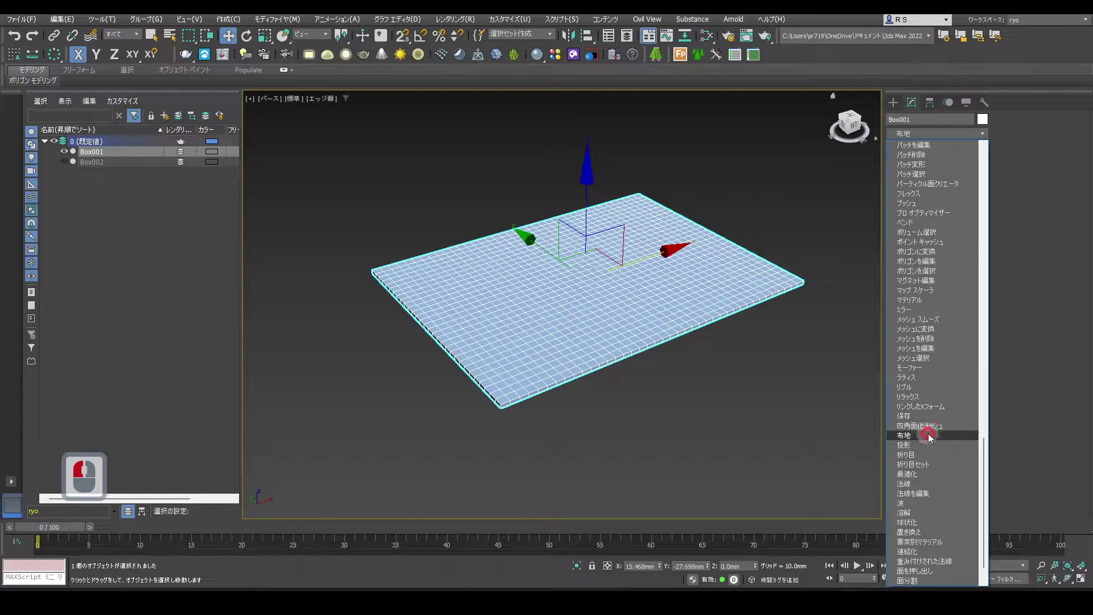
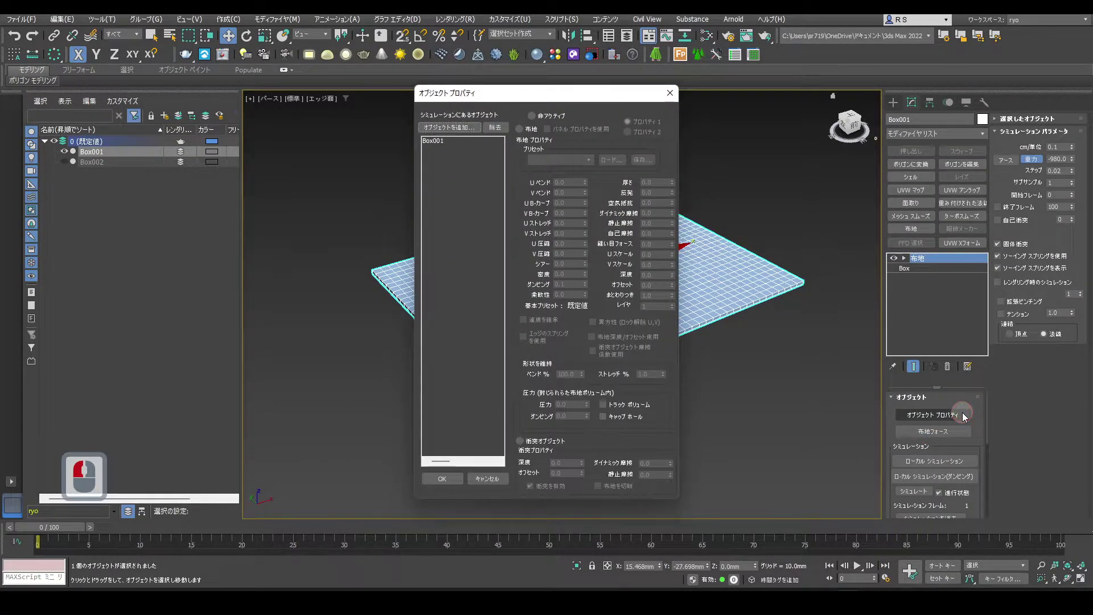
# Step: Make Box001 a cloth object with Pressure 20.0 and confirm the Object Properties
pyautogui.click(465, 166)
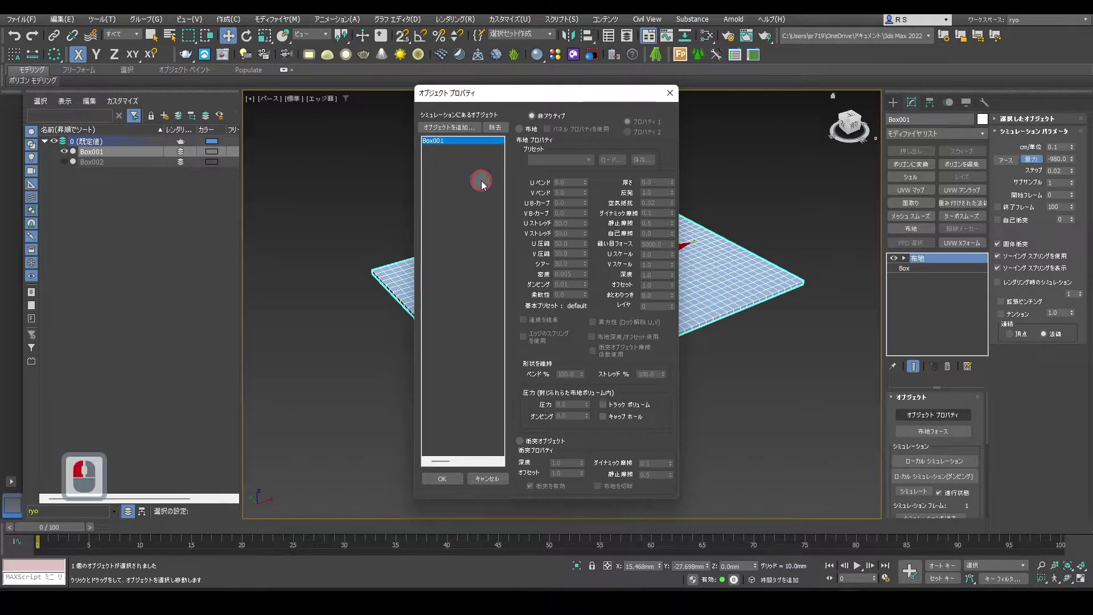
pyautogui.click(521, 134)
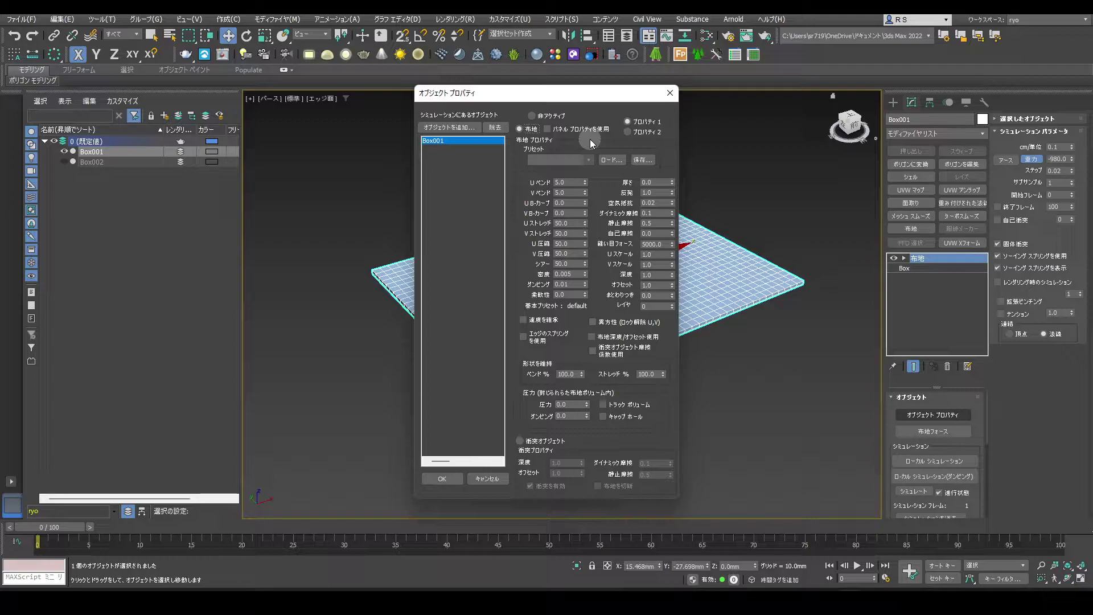
pyautogui.click(593, 164)
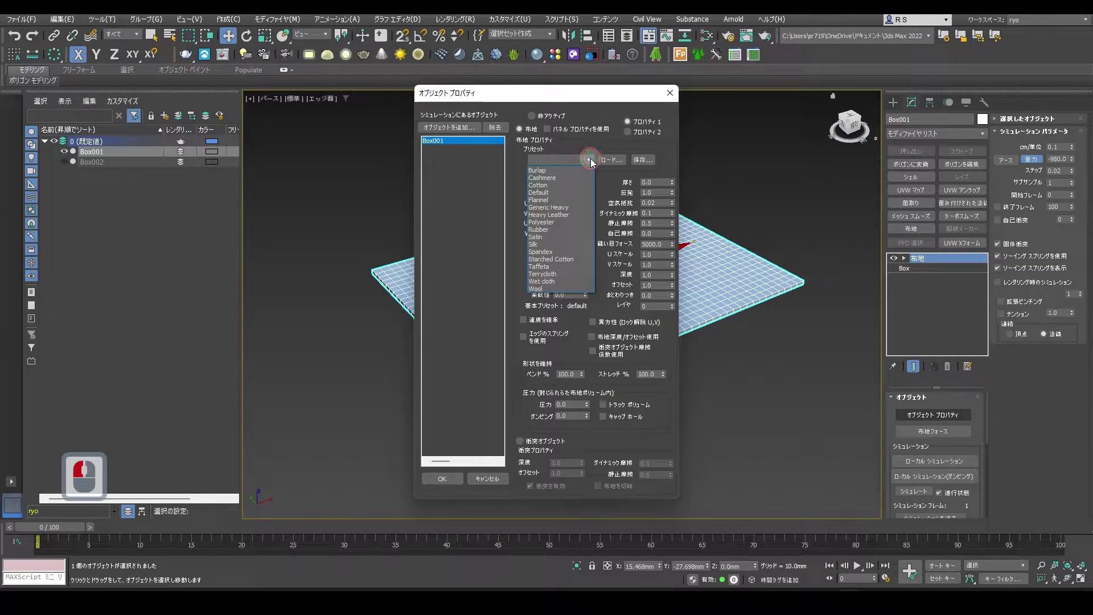
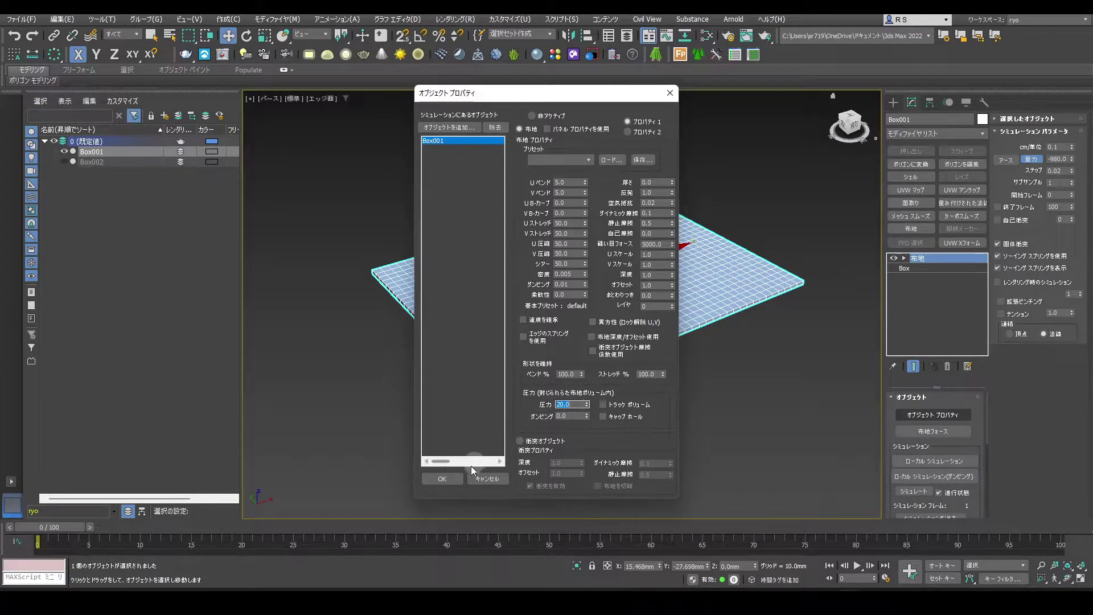
pyautogui.moveTo(461, 483); pyautogui.dragTo(1037, 161)
pyautogui.moveTo(1036, 162); pyautogui.dragTo(969, 301)
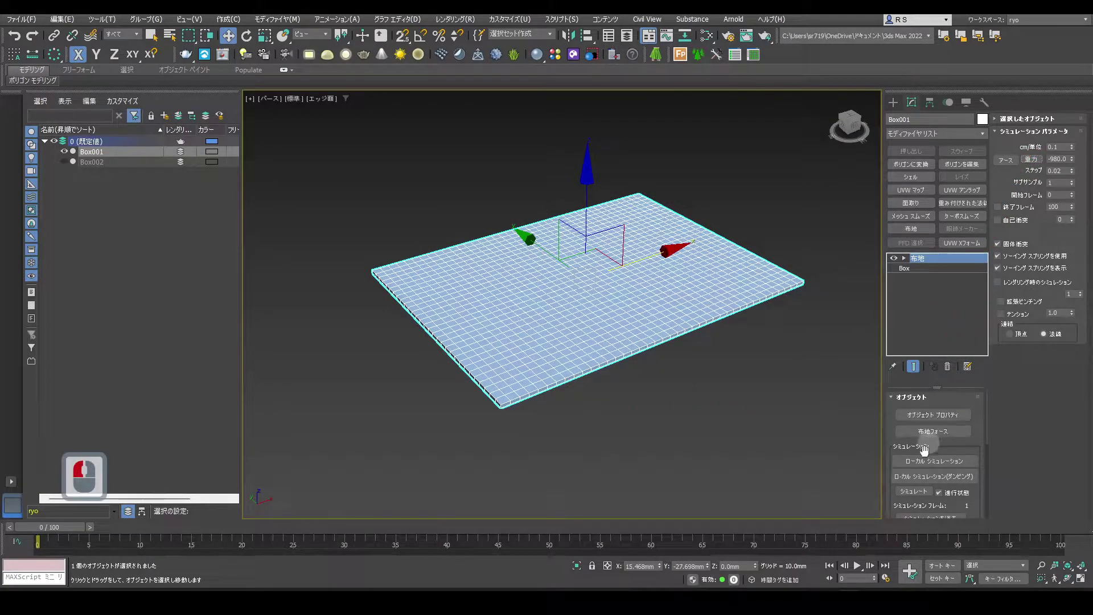
# Step: Simulate the cloth so the box inflates into a pillow, then rest the time slider on frame 32
pyautogui.click(932, 497)
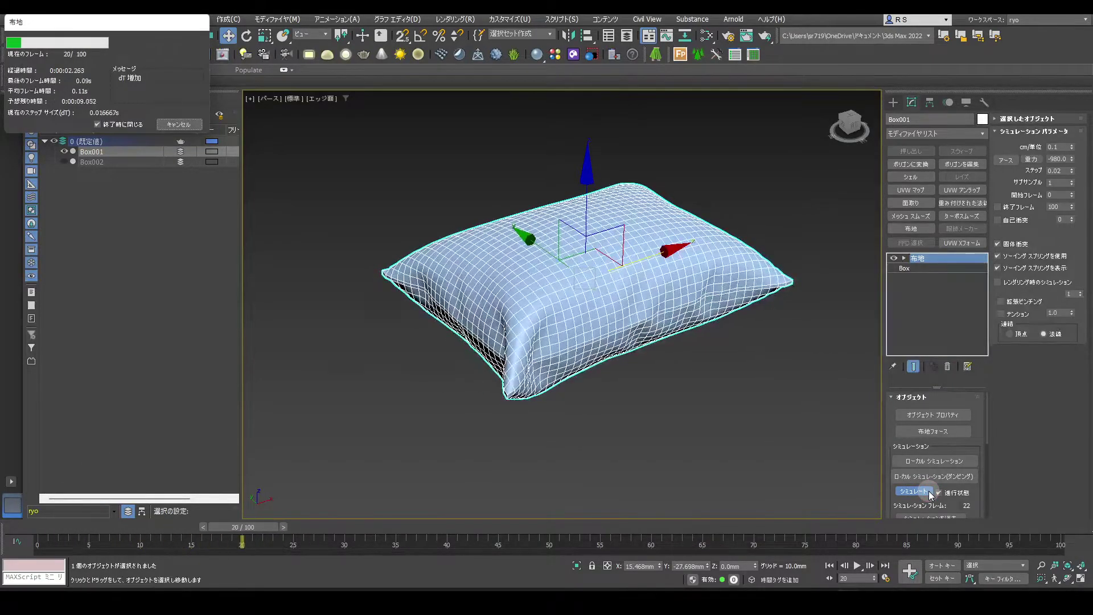
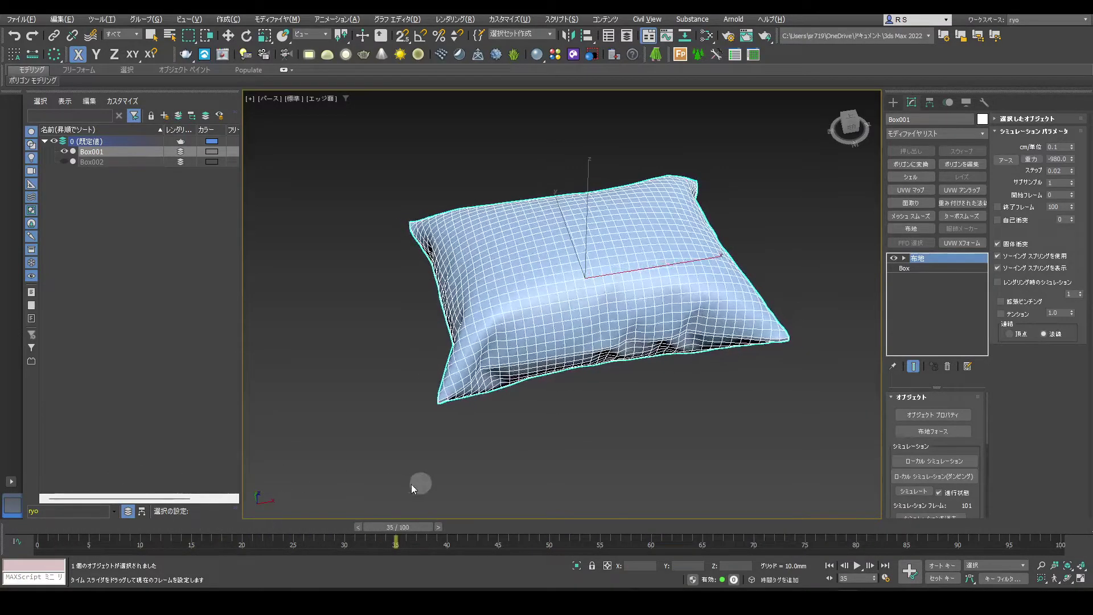
pyautogui.click(395, 499)
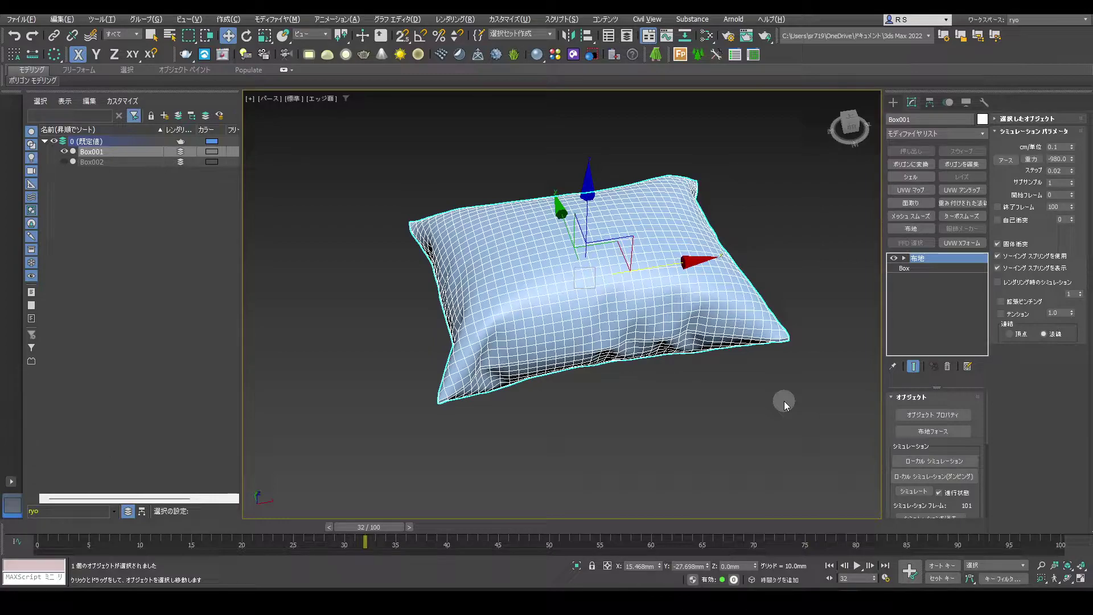
# Step: Convert the simulated pillow at frame 32 to an Editable Poly
pyautogui.rightClick(787, 406)
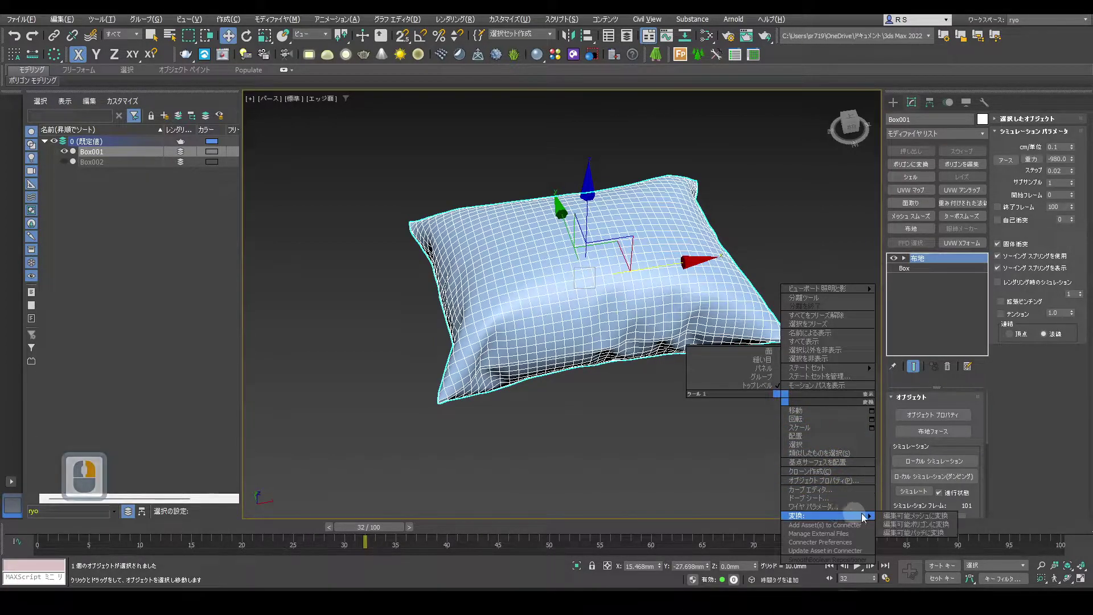
pyautogui.click(954, 528)
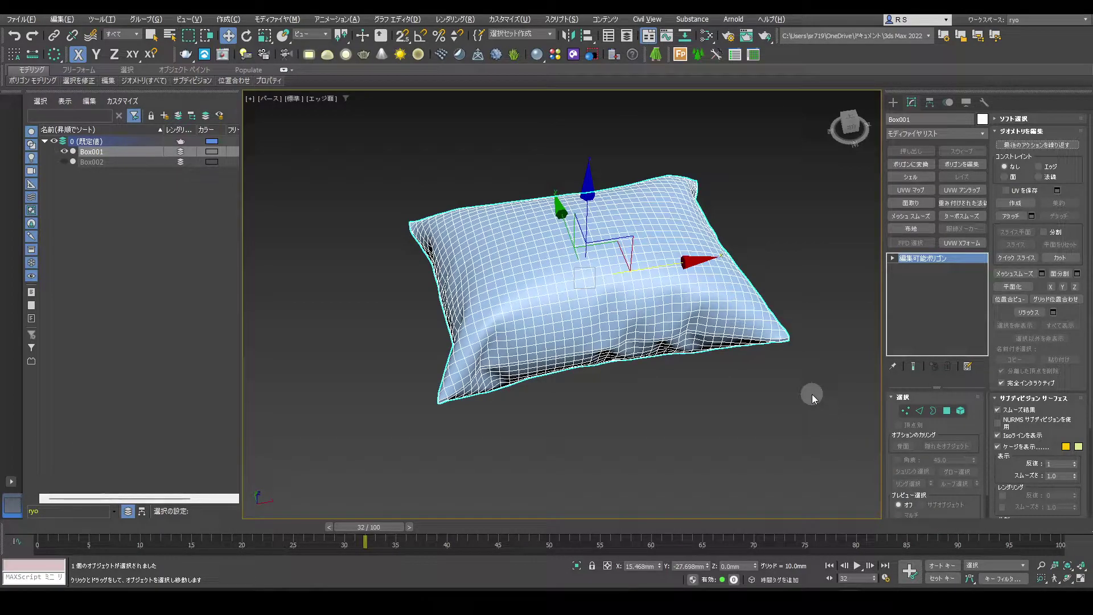
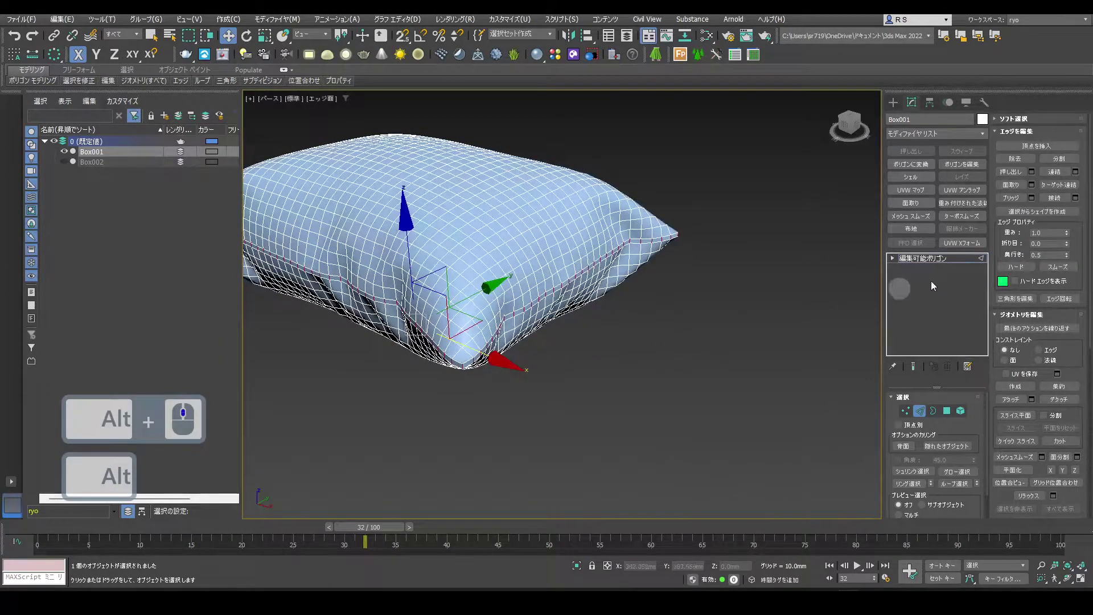
# Step: Extrude the pillow's border edge loop with a small negative height and 1 mm width into a seam lip
pyautogui.click(1067, 205)
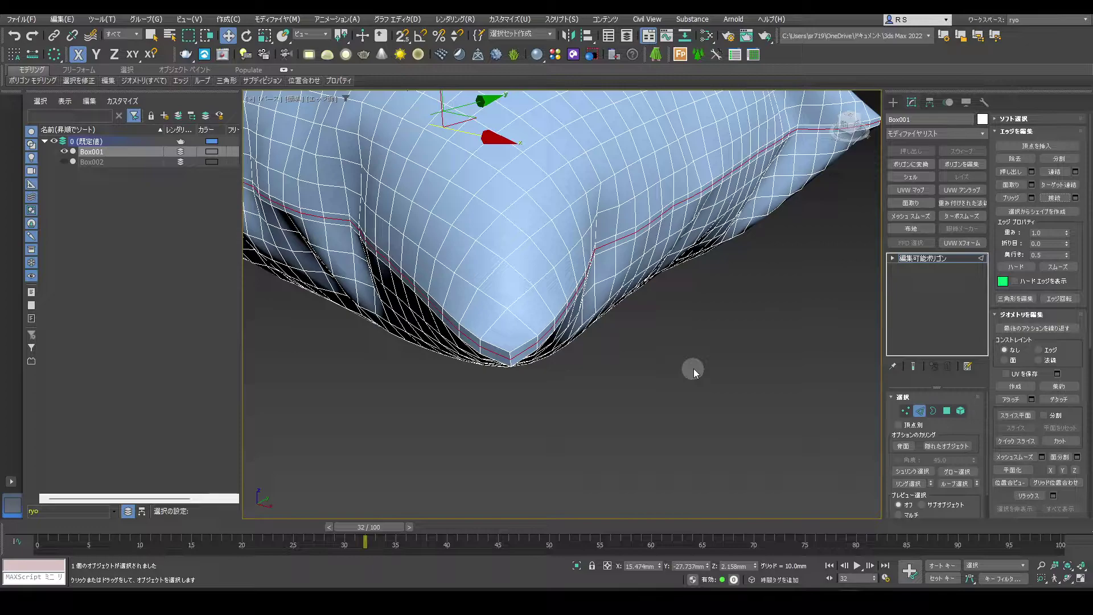
pyautogui.click(1033, 177)
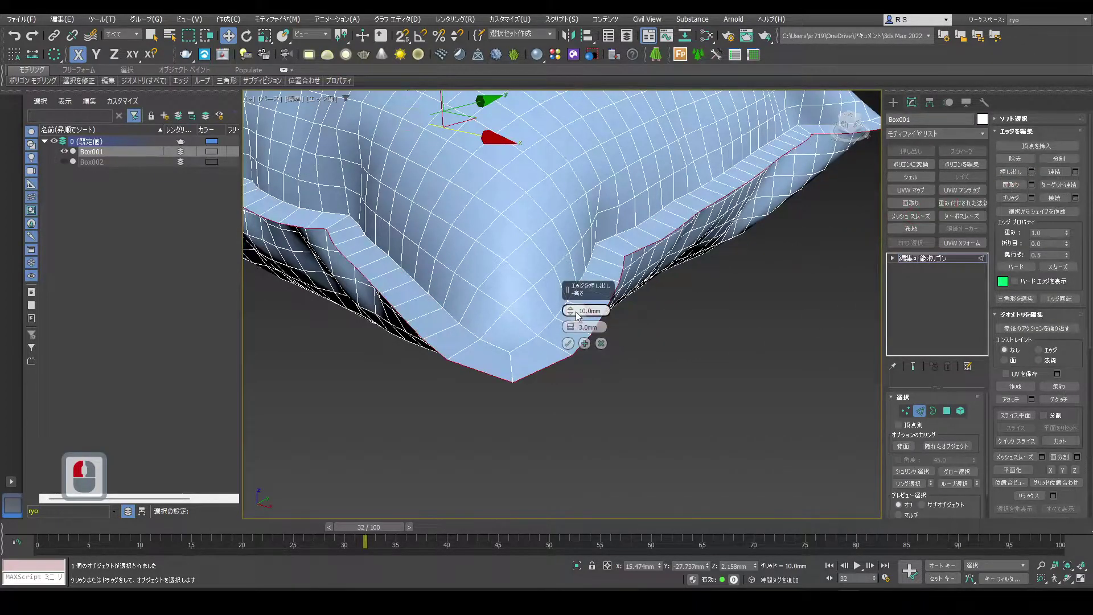
pyautogui.rightClick(580, 309)
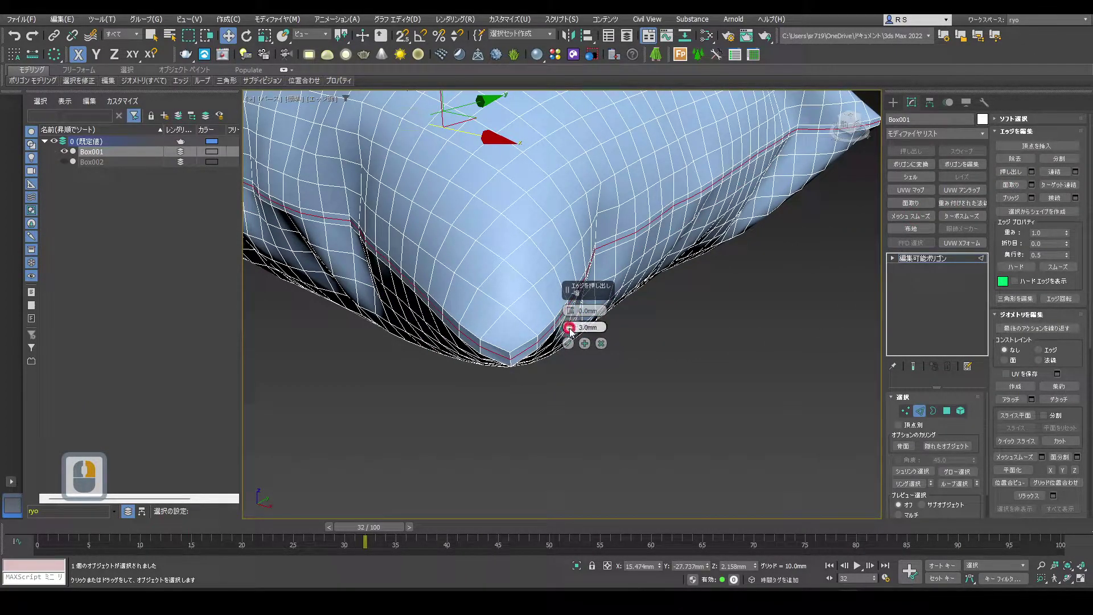
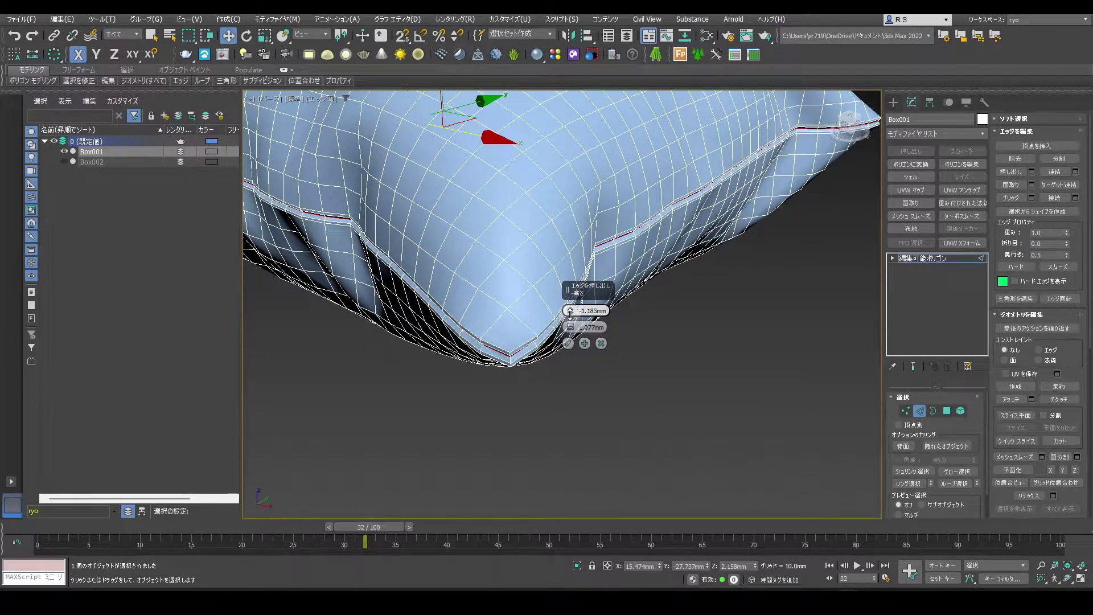
pyautogui.click(572, 320)
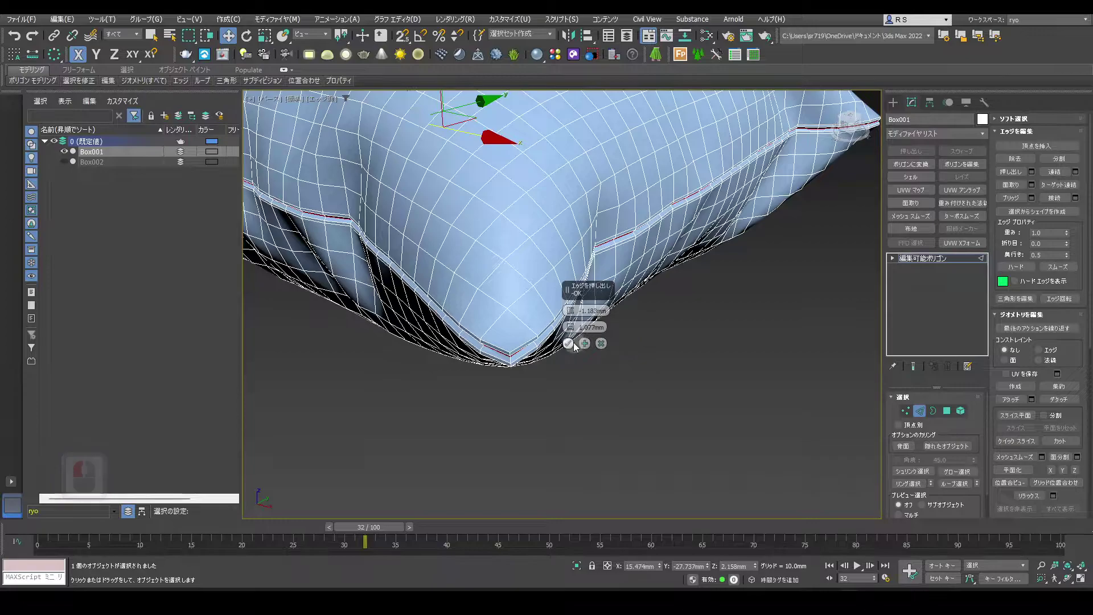
pyautogui.click(572, 349)
pyautogui.click(702, 349)
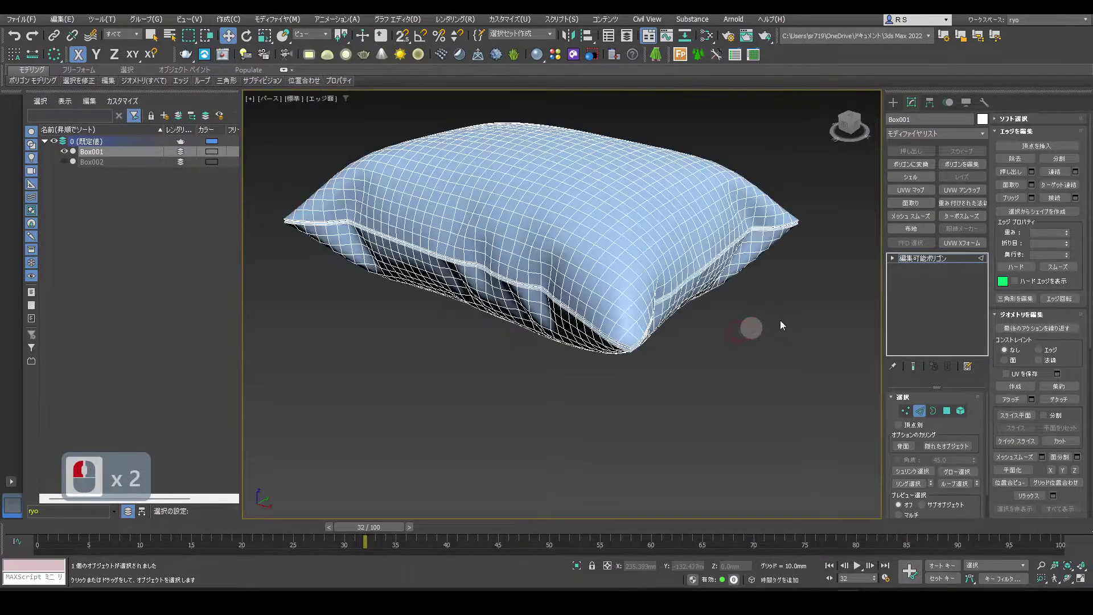
# Step: Add TurboSmooth to the seamed pillow, shade it without wireframe and show four viewports
pyautogui.click(971, 221)
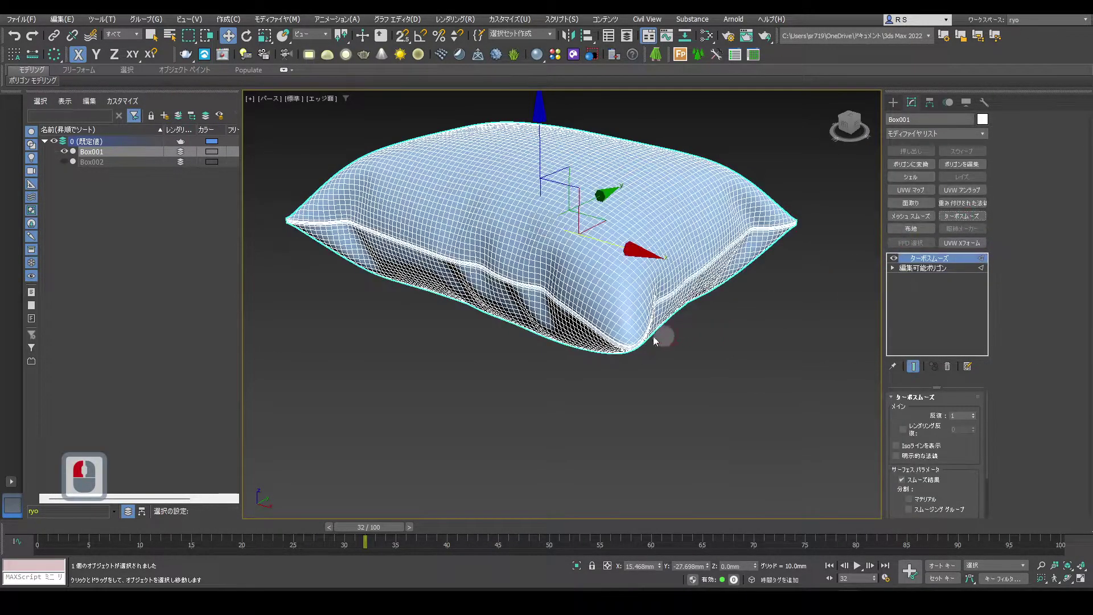
pyautogui.press('F4')
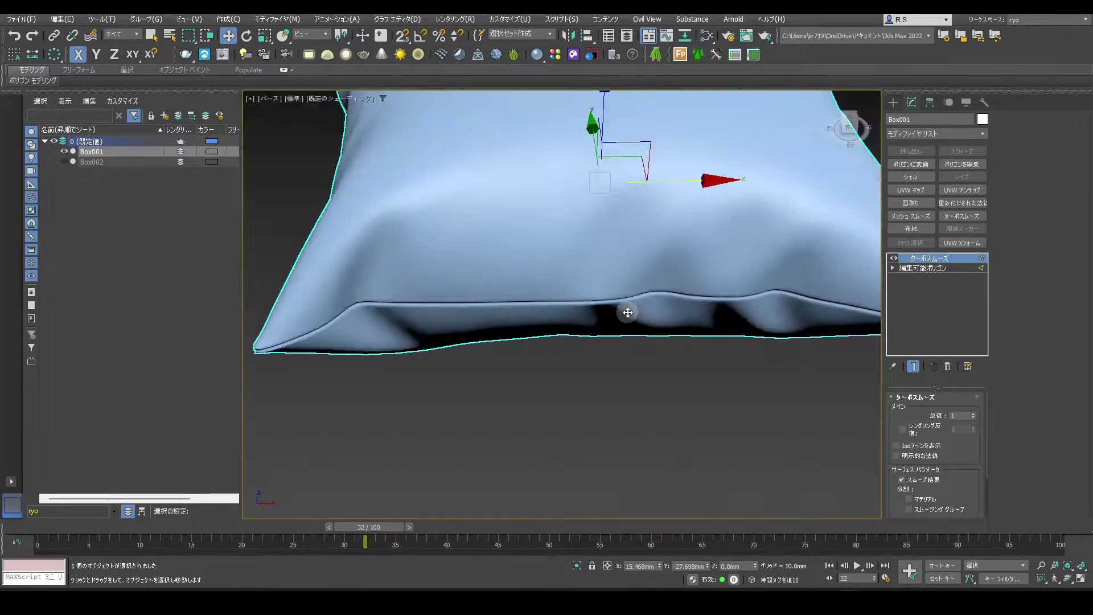
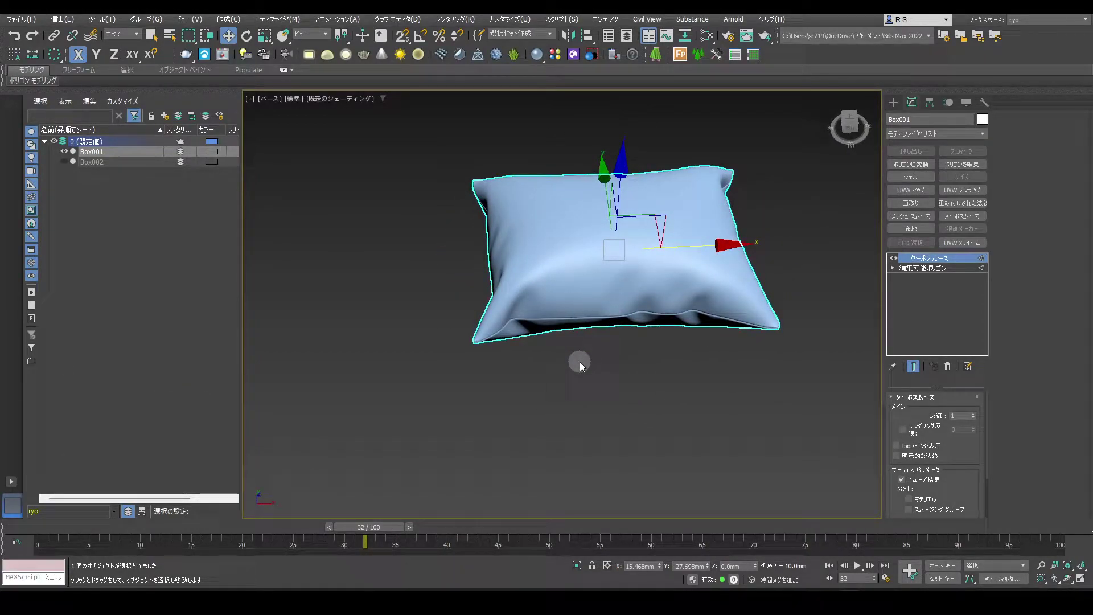
pyautogui.press('alt+w')
pyautogui.press('r')
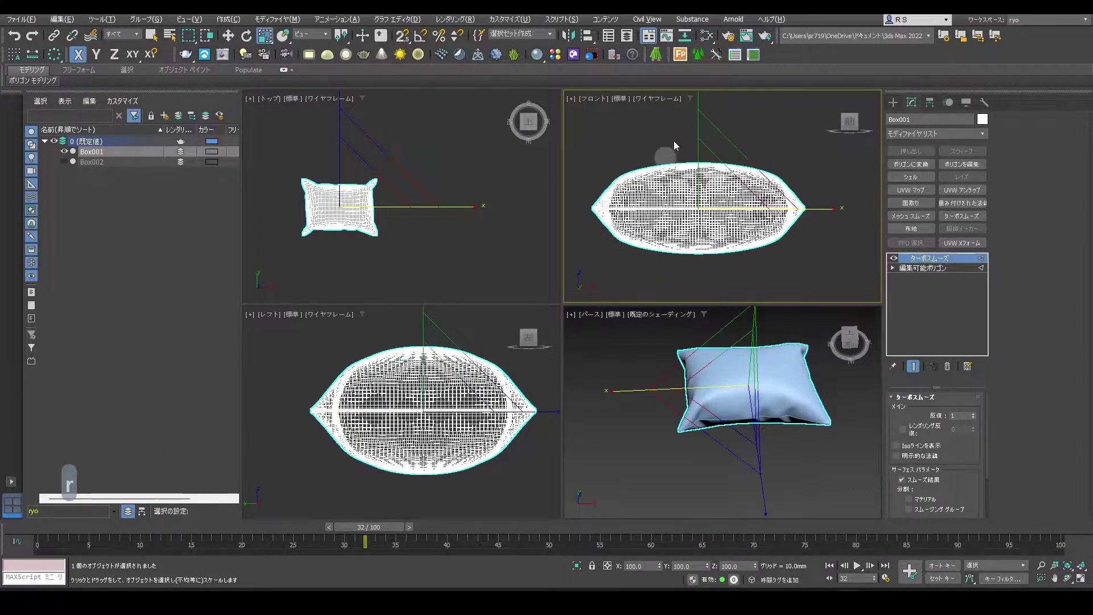
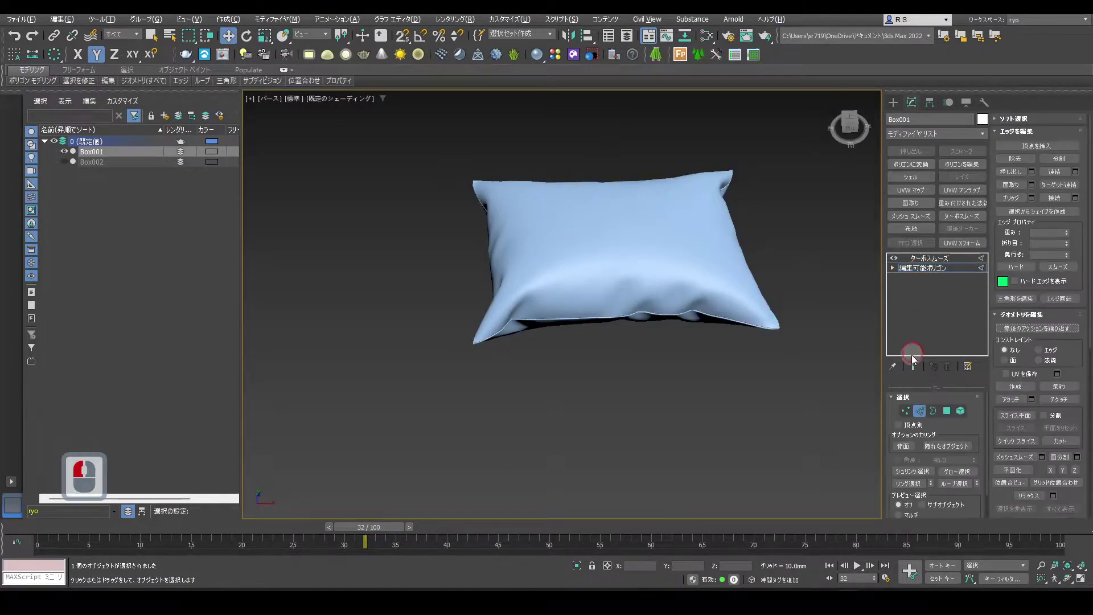
# Step: Enable Soft Selection in Vertex mode, pick a corner vertex with wider Falloff, then leave sub-object level
pyautogui.click(905, 418)
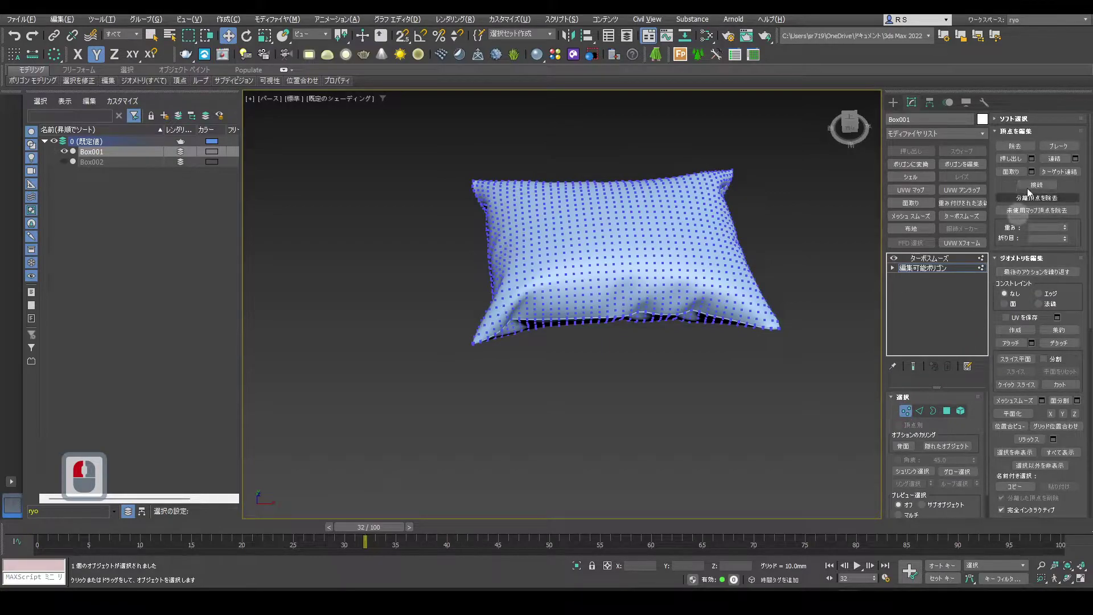
pyautogui.click(1040, 124)
pyautogui.click(1039, 138)
pyautogui.click(496, 316)
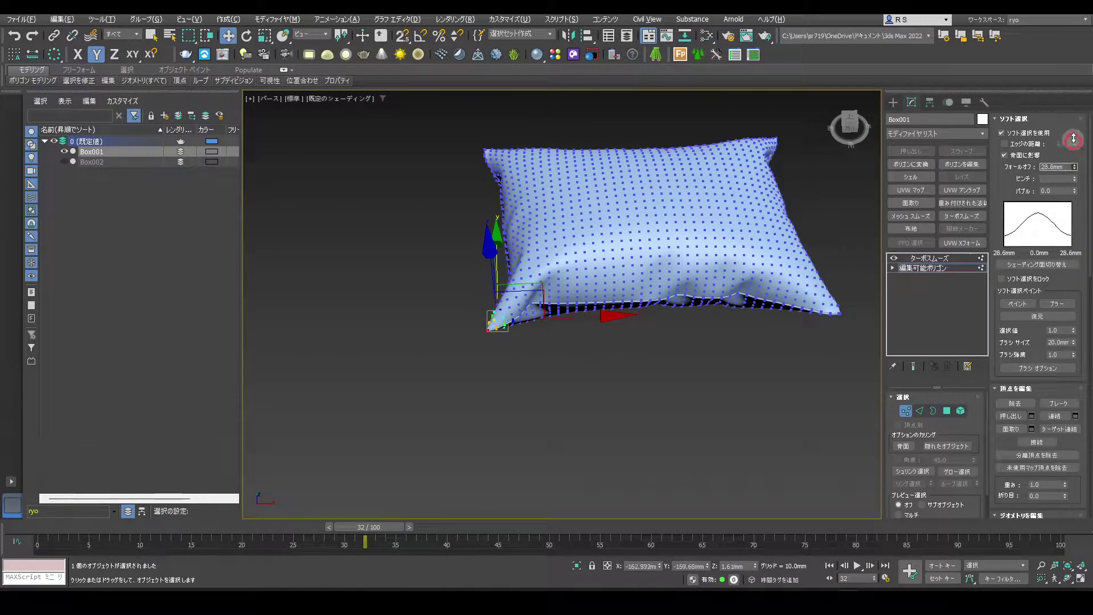
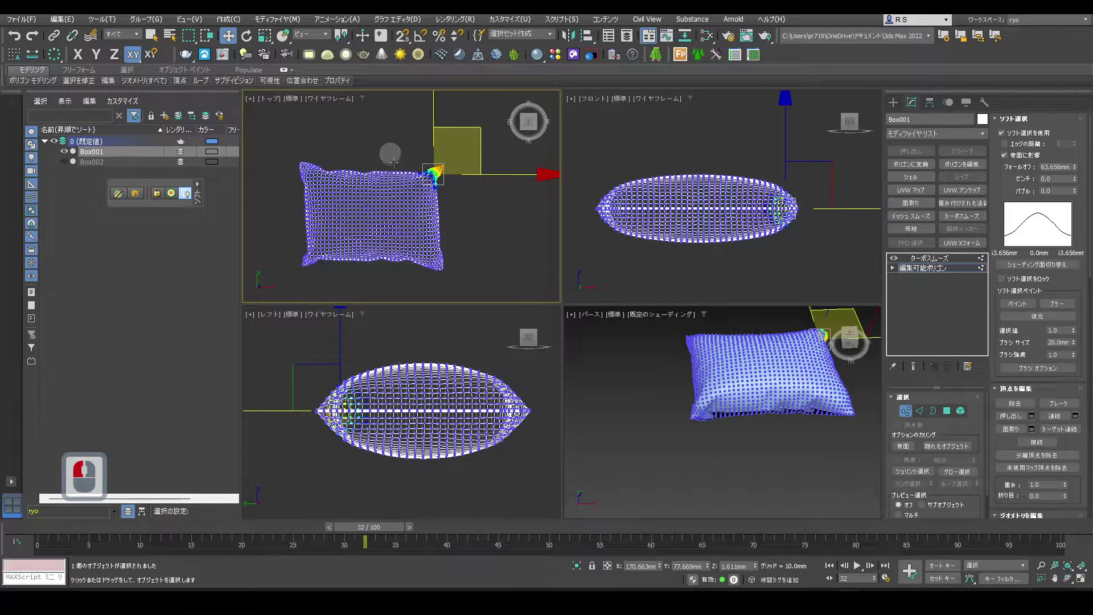
pyautogui.click(494, 236)
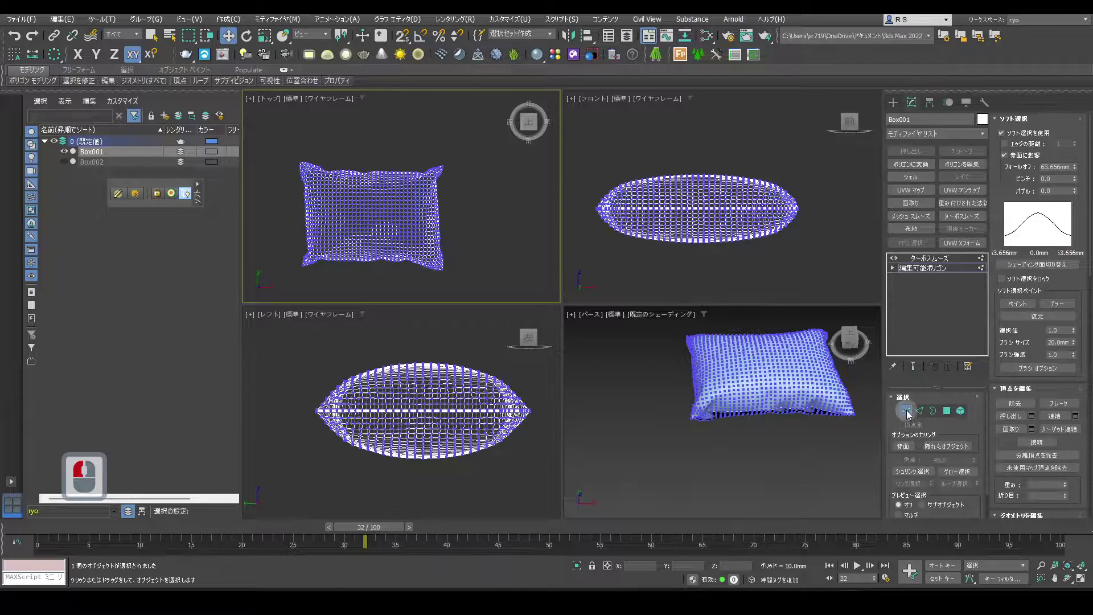
pyautogui.click(909, 416)
pyautogui.press('alt+w')
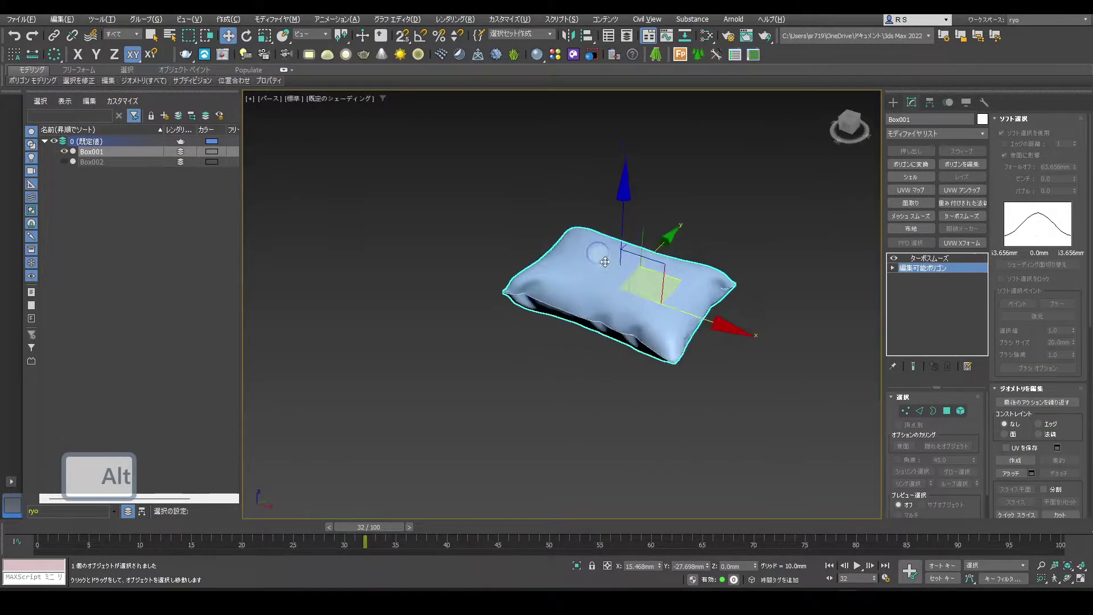
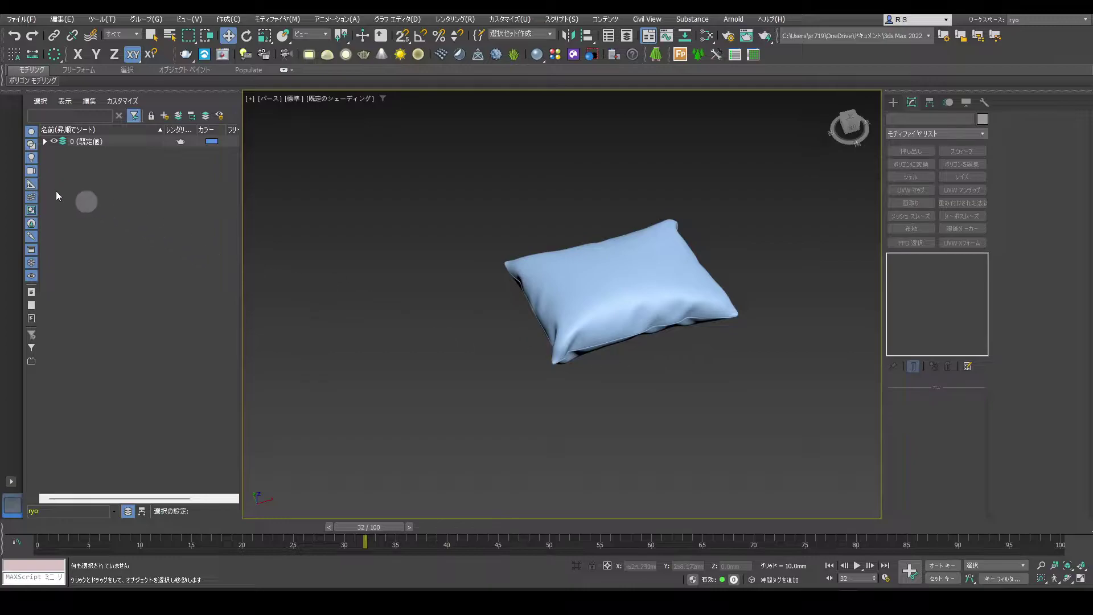
# Step: In Scene Explorer hide the pillow Box001, then unhide and select the flat Box002
pyautogui.click(48, 145)
pyautogui.click(69, 157)
pyautogui.click(68, 166)
pyautogui.click(103, 170)
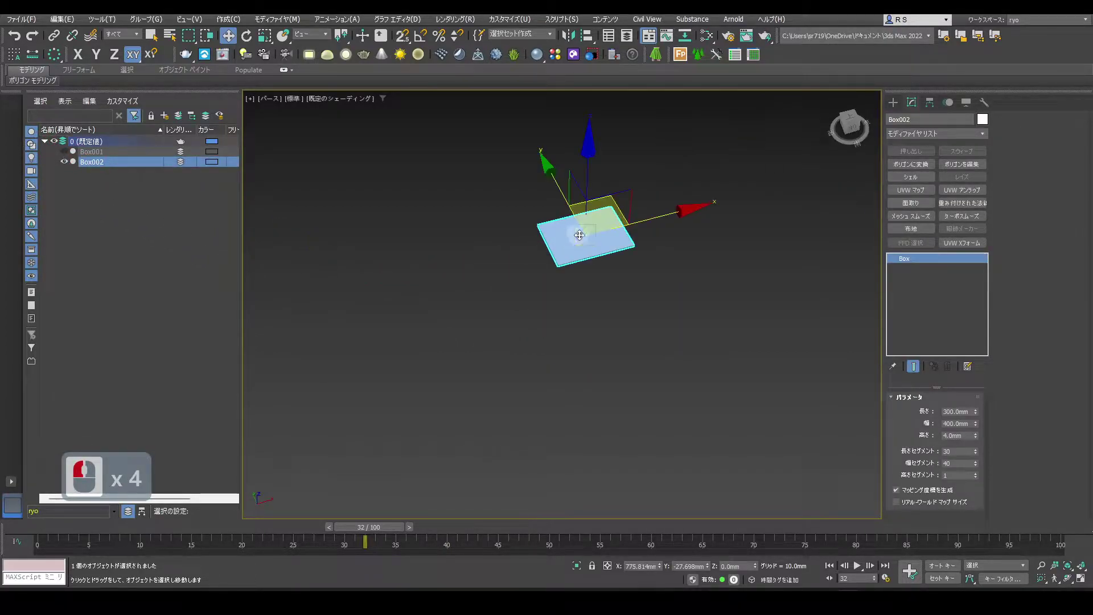
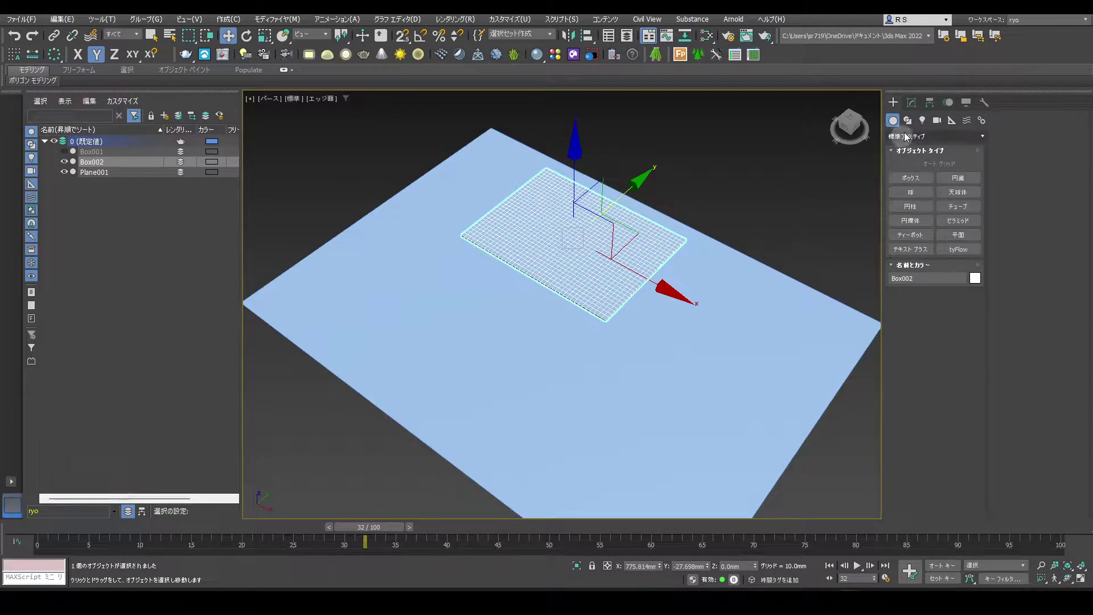
# Step: Apply a Cloth modifier to the flat Box002 from the Modify panel
pyautogui.click(908, 107)
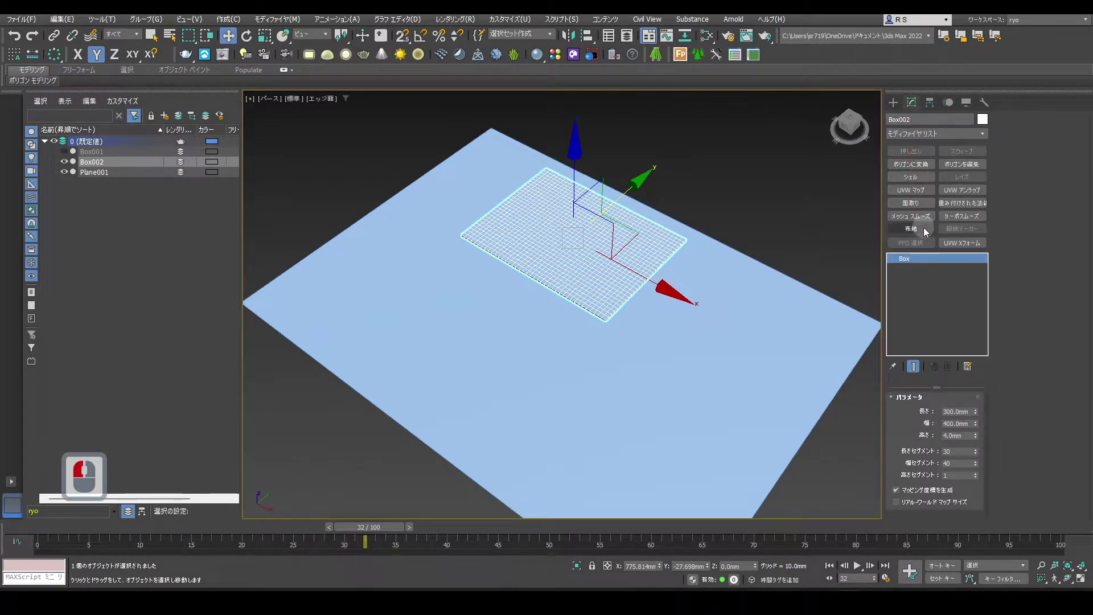
pyautogui.click(926, 233)
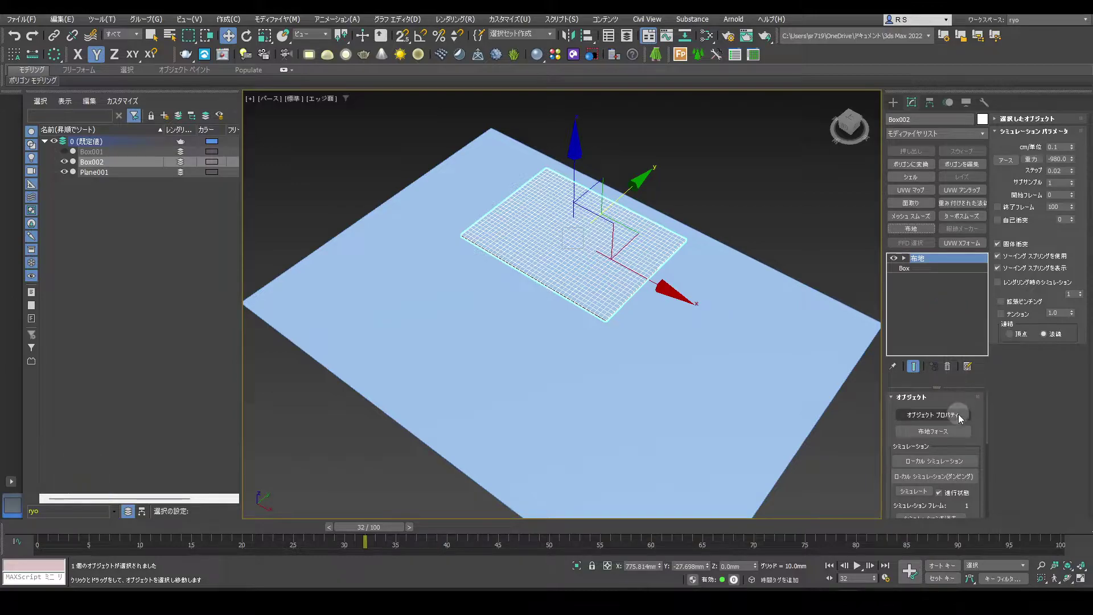
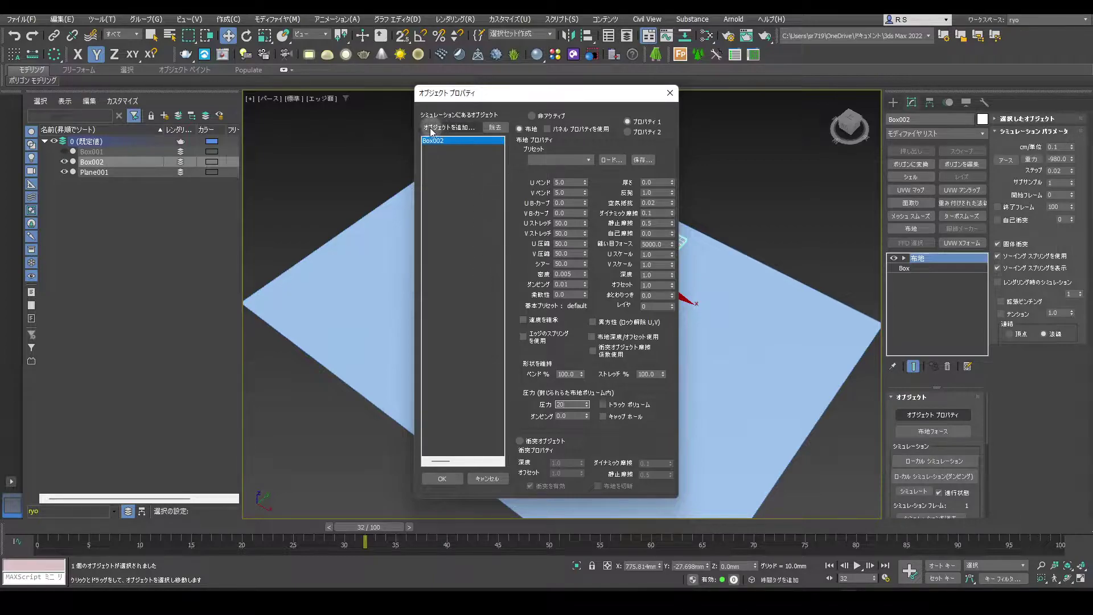
# Step: Add Plane001 to the cloth Object Properties as a Collision Object and confirm
pyautogui.moveTo(475, 131); pyautogui.dragTo(68, 90)
pyautogui.moveTo(59, 87); pyautogui.dragTo(198, 322)
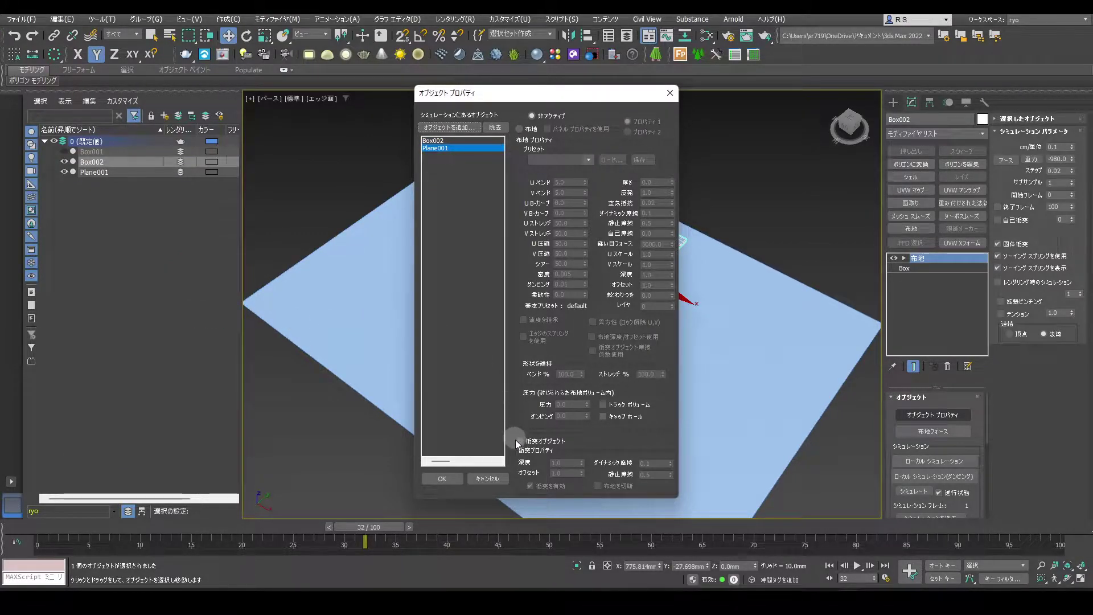
pyautogui.click(522, 440)
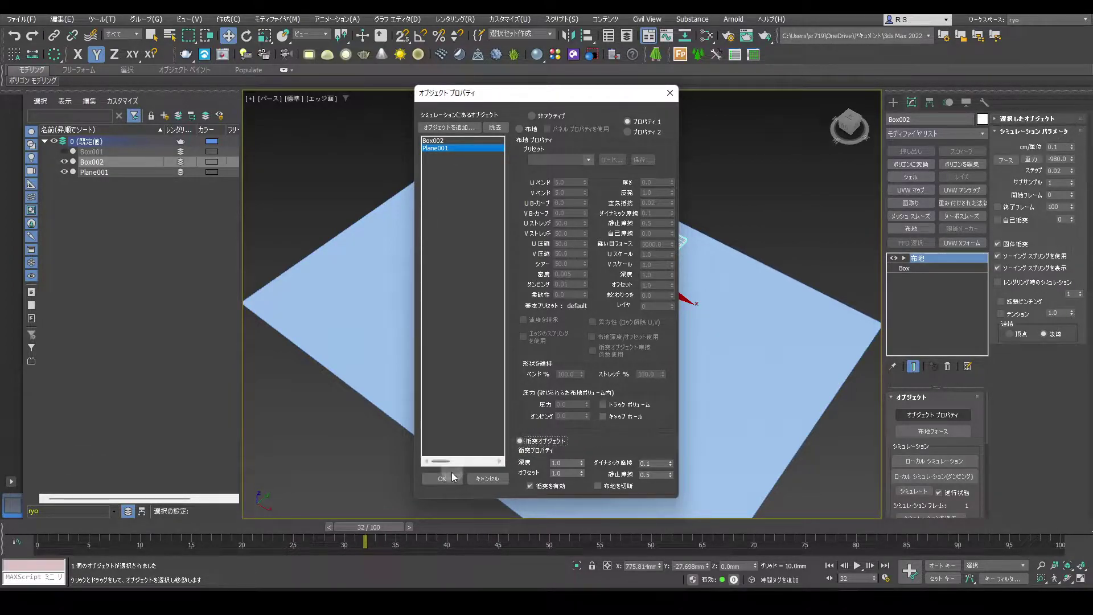
pyautogui.click(454, 483)
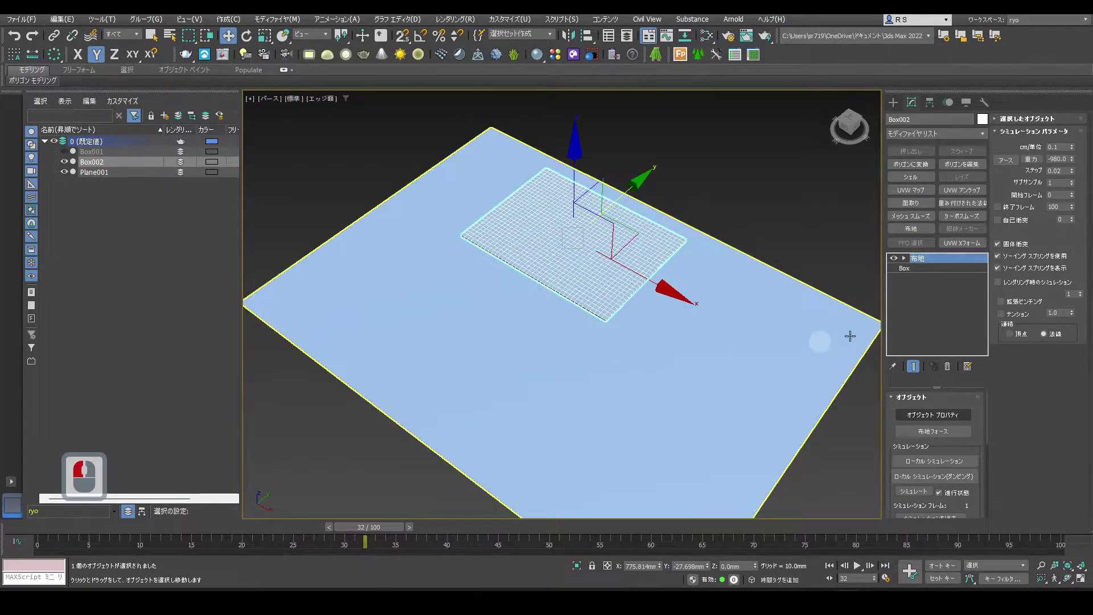
# Step: Simulate the cloth so Box002 inflates into a pillow resting on the plane
pyautogui.moveTo(1041, 165); pyautogui.dragTo(934, 488)
pyautogui.moveTo(924, 495); pyautogui.dragTo(779, 321)
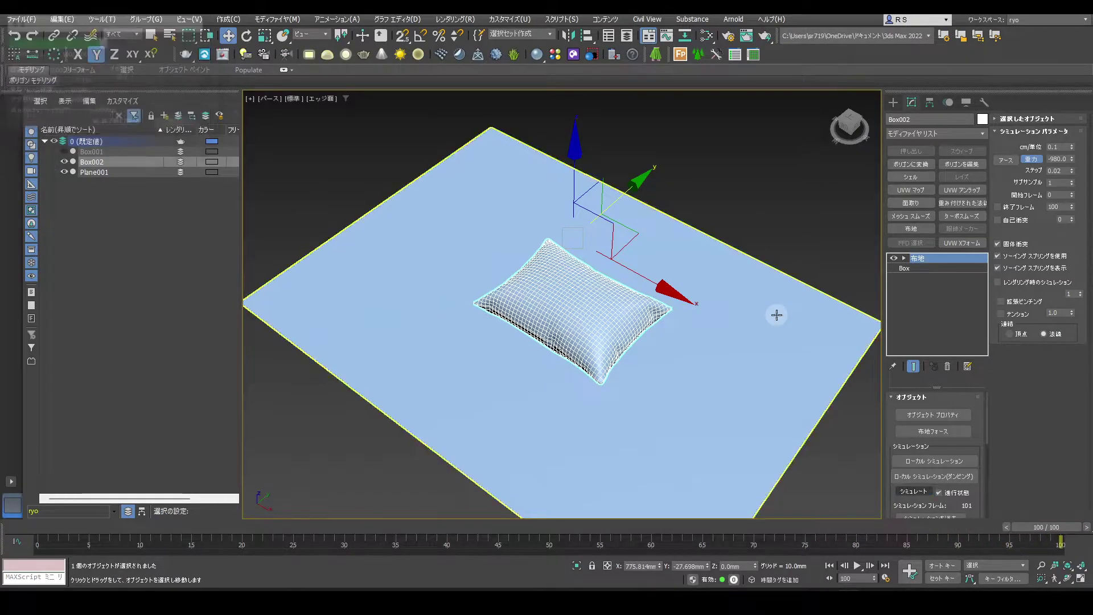
pyautogui.press('alt+w')
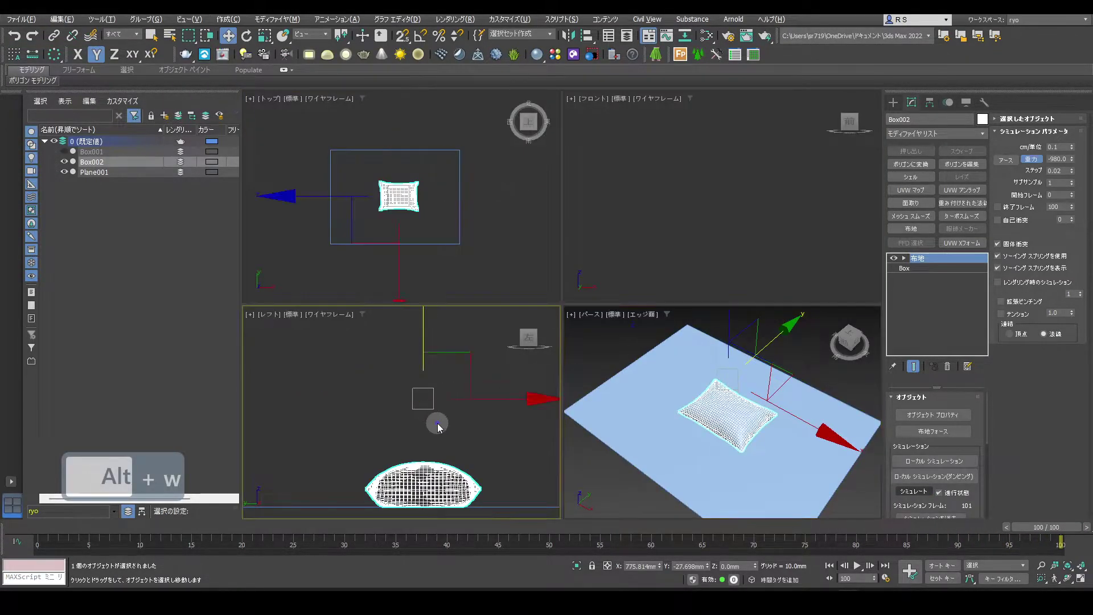
pyautogui.middleClick(440, 379)
pyautogui.moveTo(782, 261); pyautogui.dragTo(802, 266)
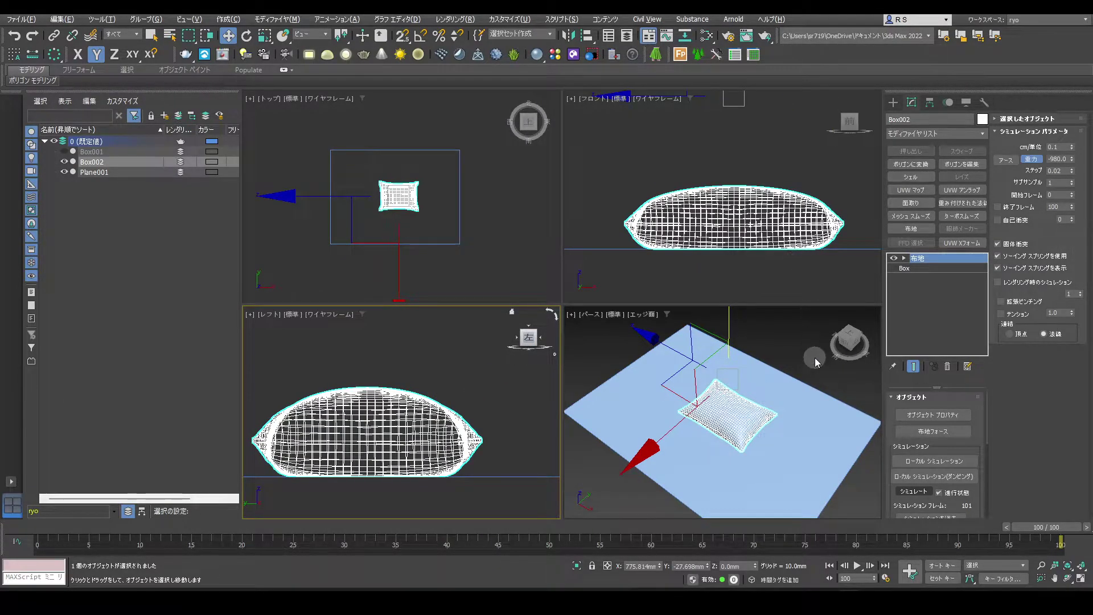
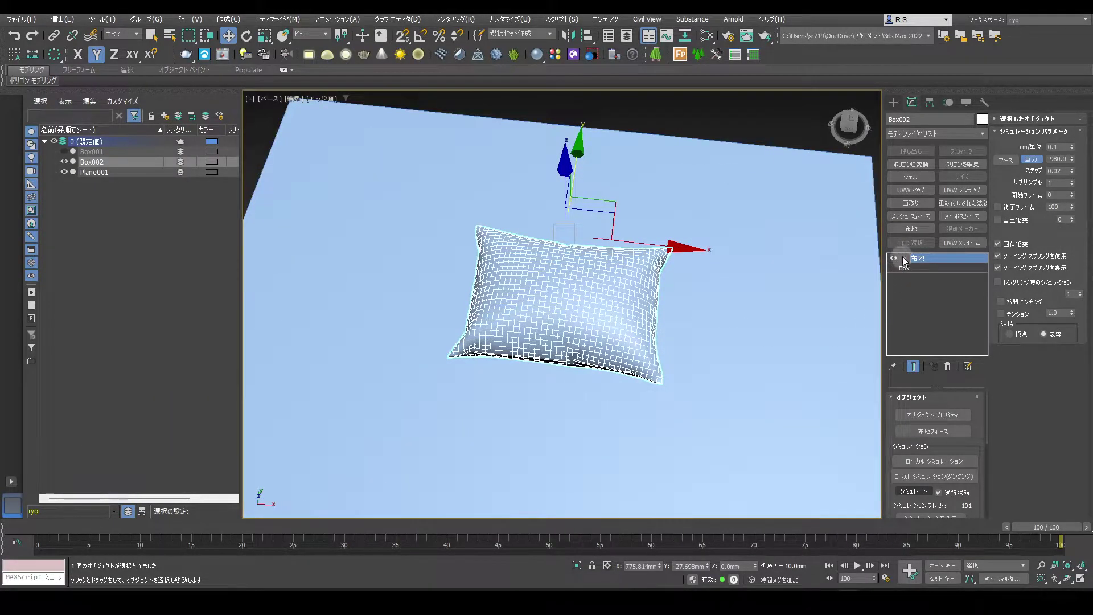
# Step: At Cloth Face sub-object level, enable Live Drag and local simulation and tug the pillow into crumples
pyautogui.click(904, 259)
pyautogui.click(942, 300)
pyautogui.click(906, 475)
pyautogui.click(929, 439)
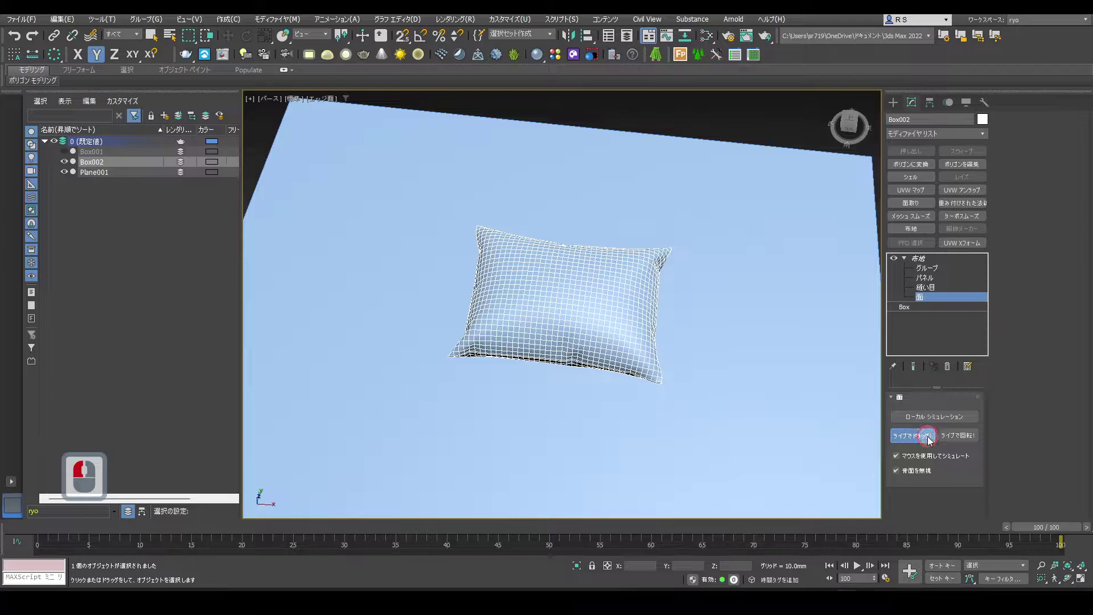
pyautogui.moveTo(943, 408); pyautogui.dragTo(493, 334)
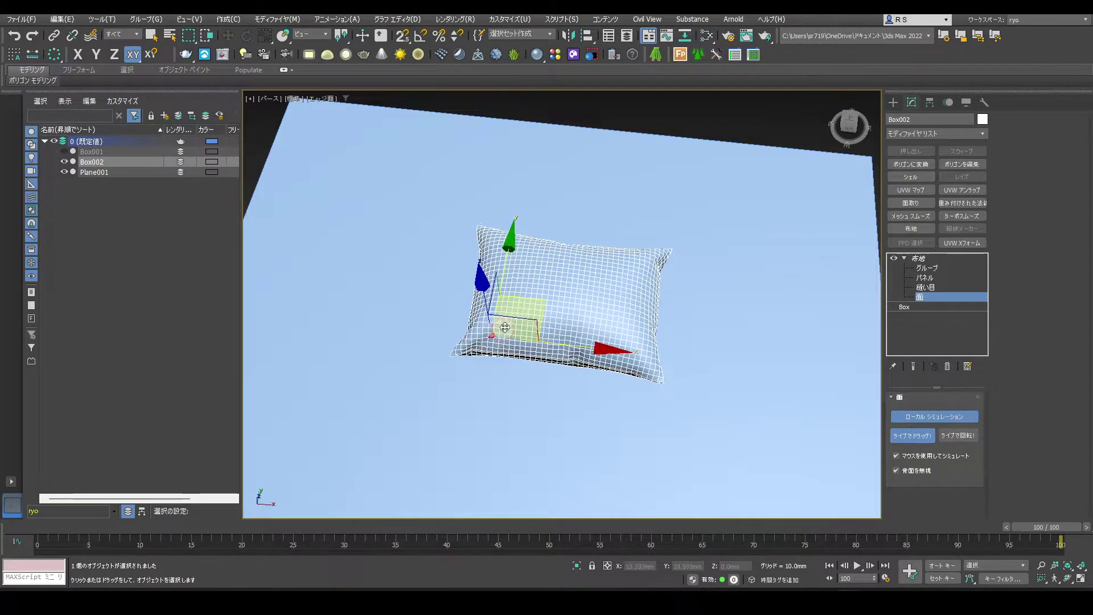
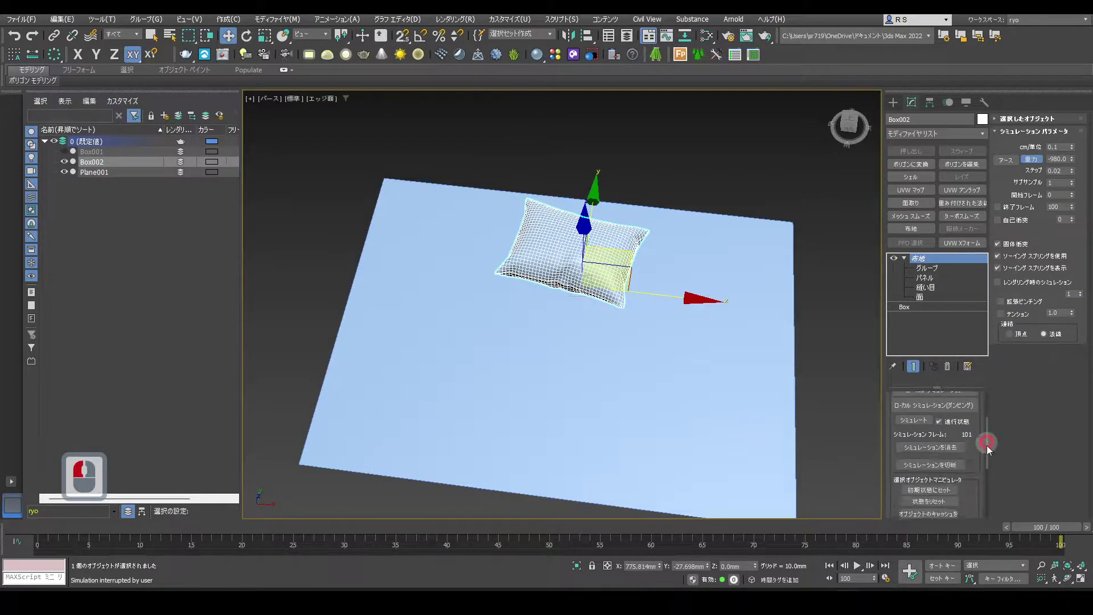
# Step: Reset the cloth to its flat state and re-run the simulation into a fresh puffy pillow
pyautogui.click(989, 454)
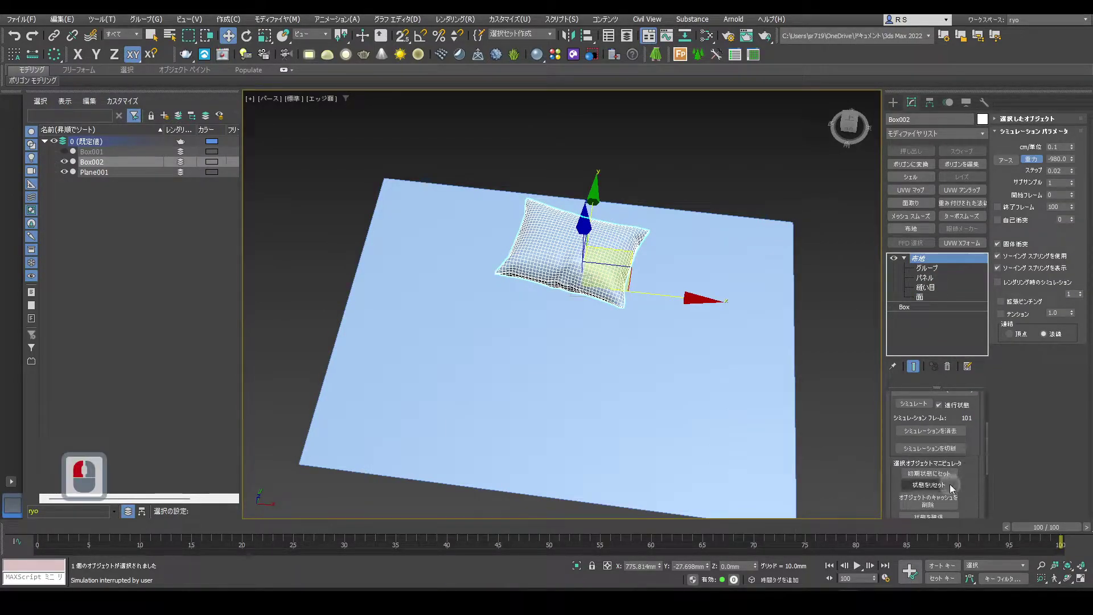
pyautogui.click(952, 490)
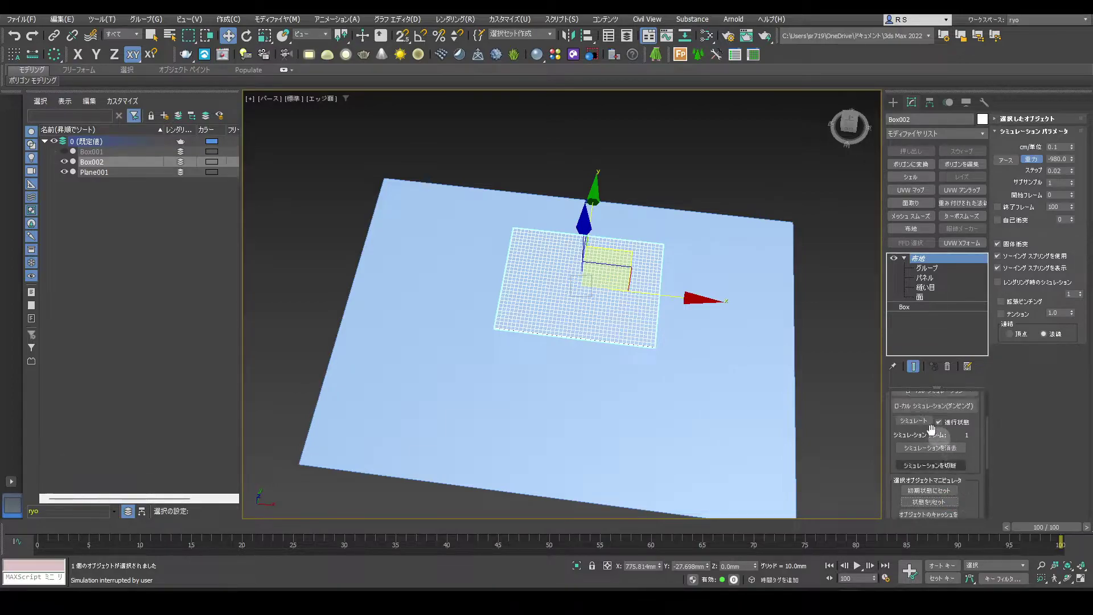
pyautogui.click(920, 423)
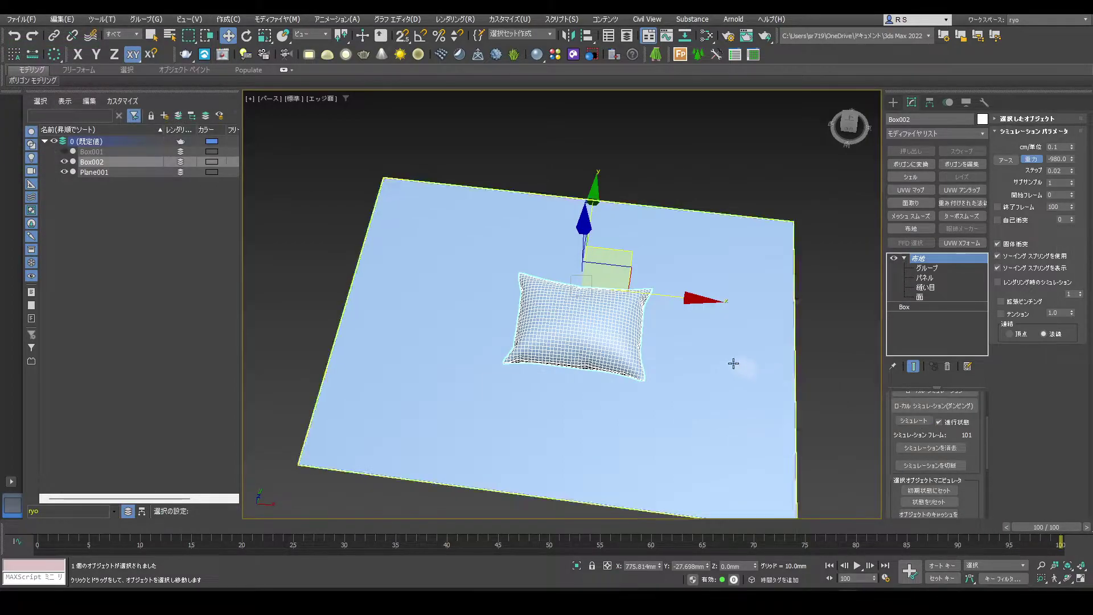
# Step: Switch to the four-viewport layout and bring up the Create panel
pyautogui.press('alt+w')
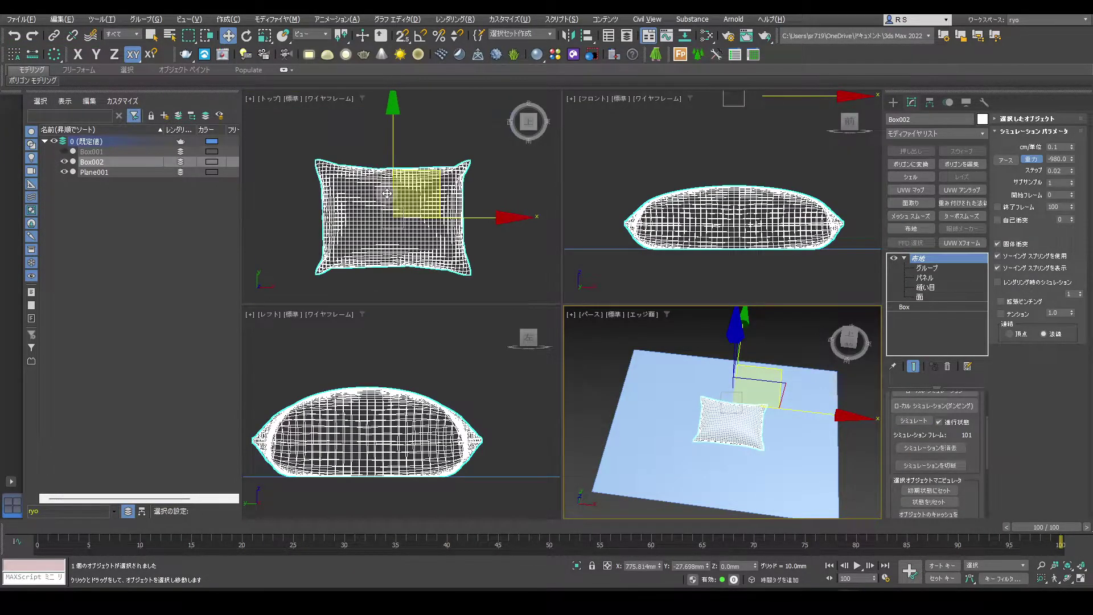
pyautogui.click(894, 110)
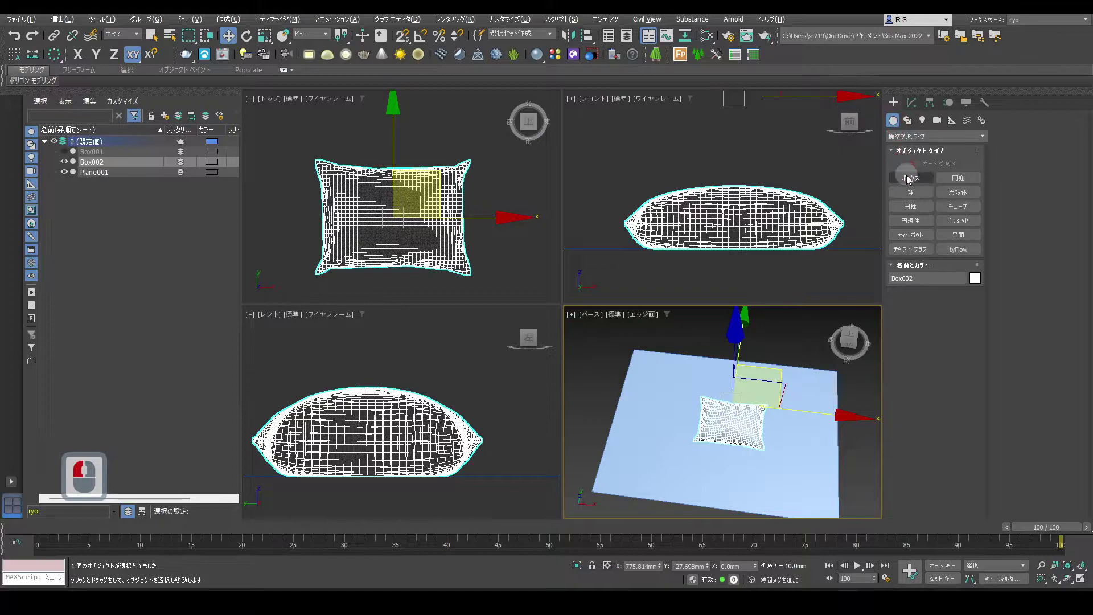
# Step: Start drawing a new Box (Box003) around the pillow
pyautogui.click(908, 181)
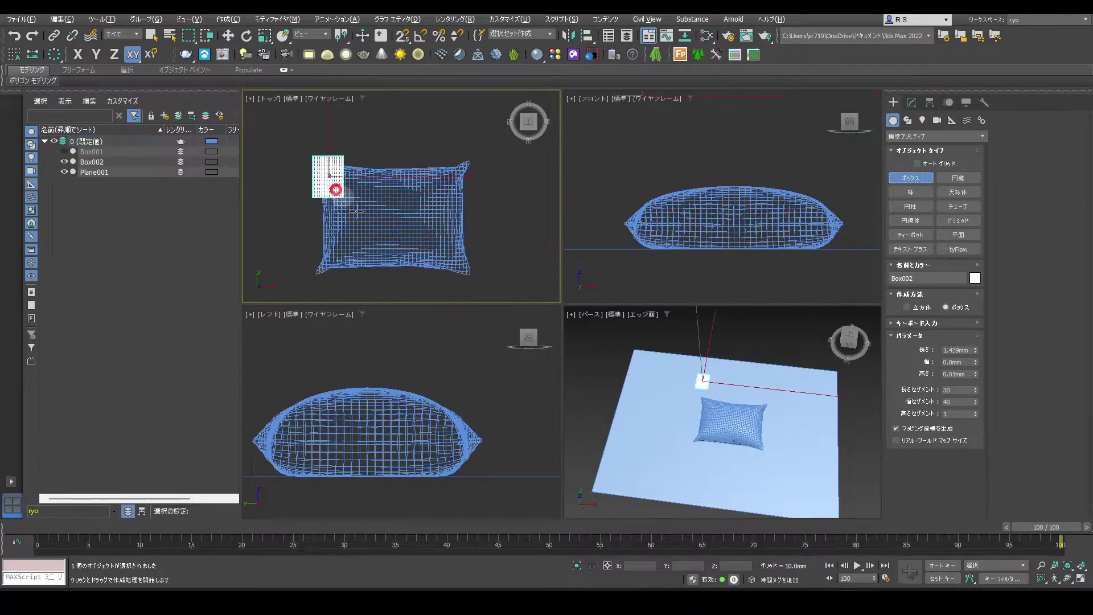
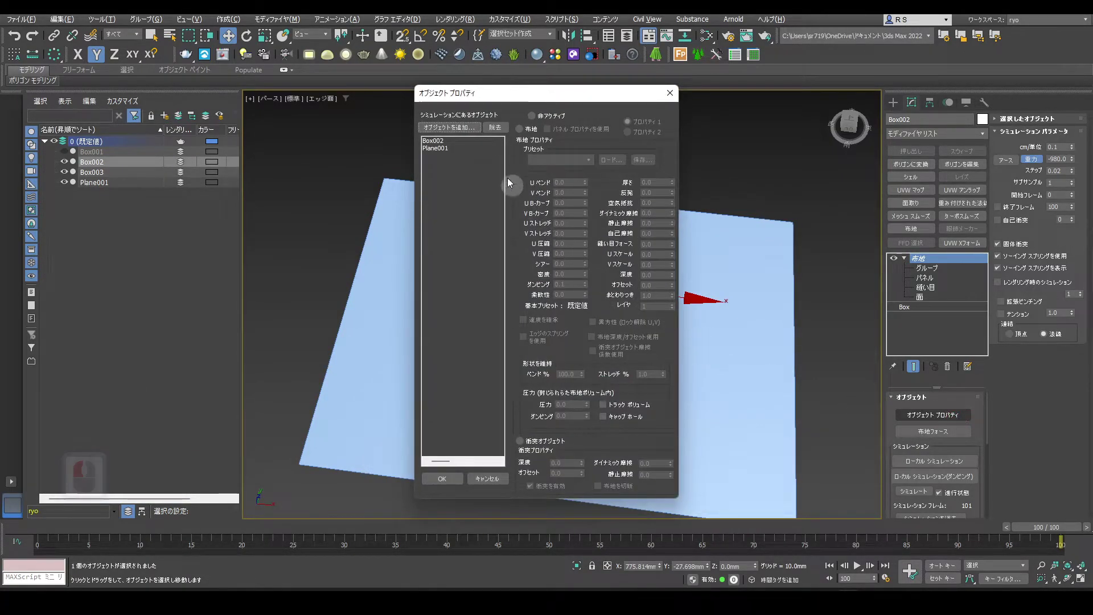
# Step: Add Box003 as a Collision Object in the cloth Object Properties, then hide it in the Scene Explorer
pyautogui.click(475, 129)
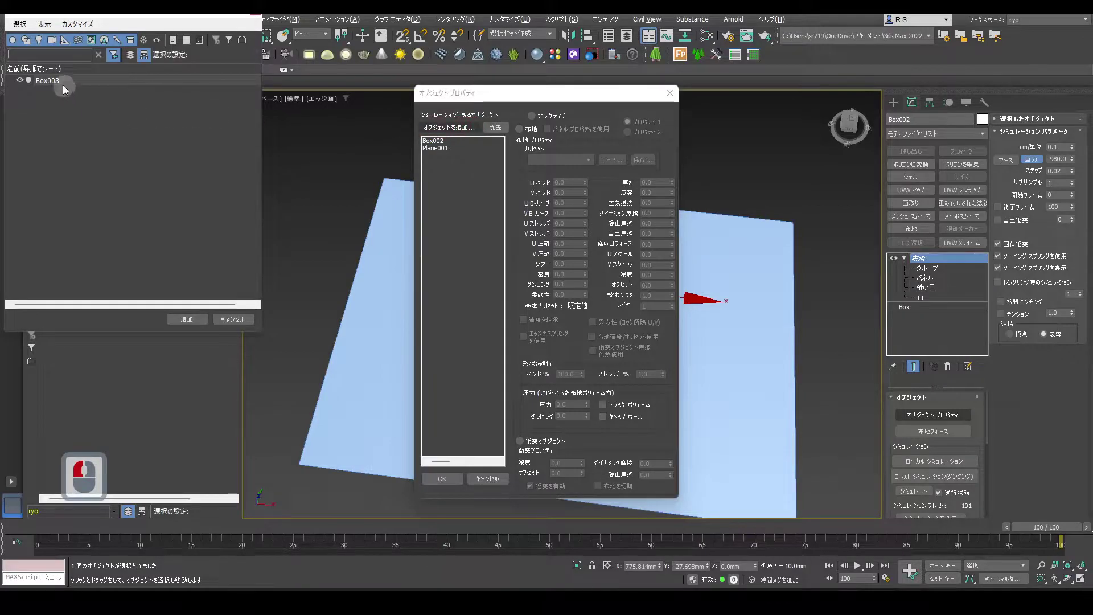
pyautogui.click(63, 86)
pyautogui.click(201, 323)
pyautogui.click(527, 443)
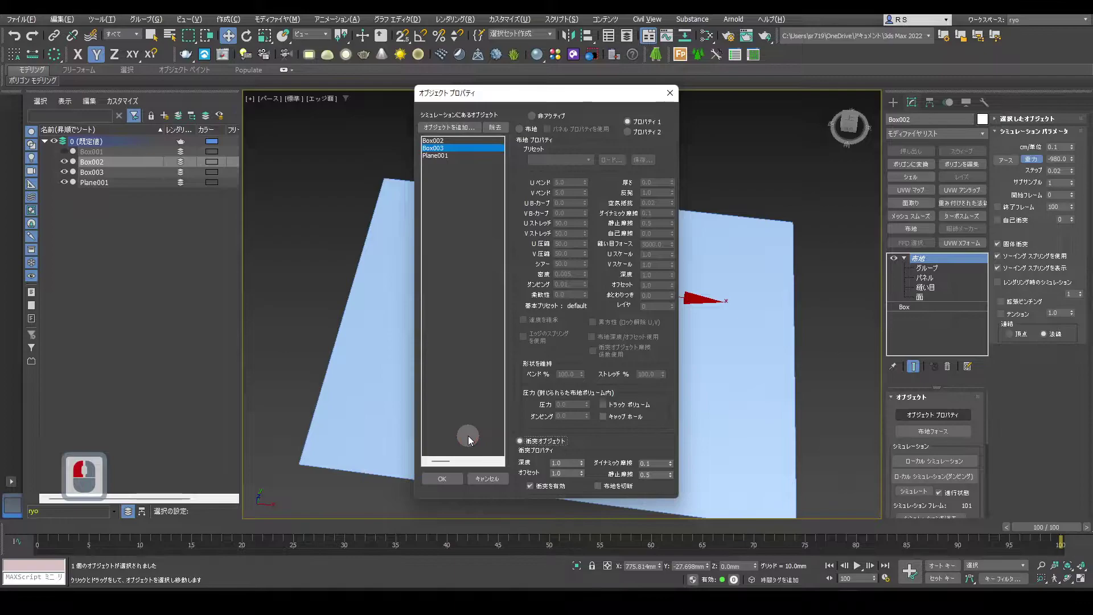
pyautogui.click(441, 471)
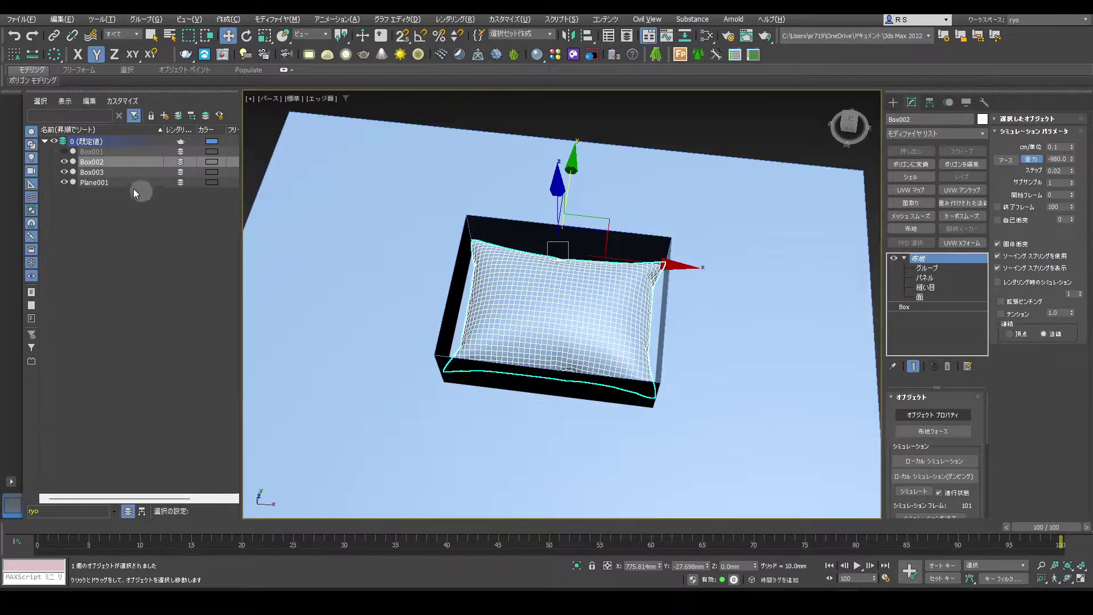
pyautogui.click(66, 178)
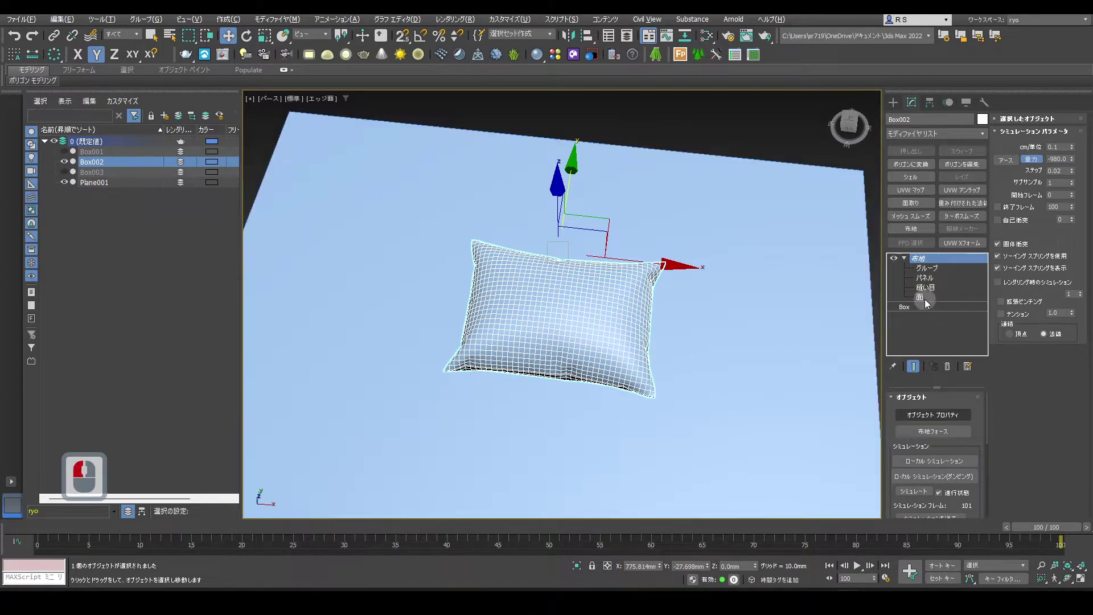
# Step: Live-drag the pillow's faces in the cloth simulation to crease it, then stop the simulation
pyautogui.click(925, 300)
pyautogui.click(918, 441)
pyautogui.click(926, 418)
pyautogui.middleClick(703, 356)
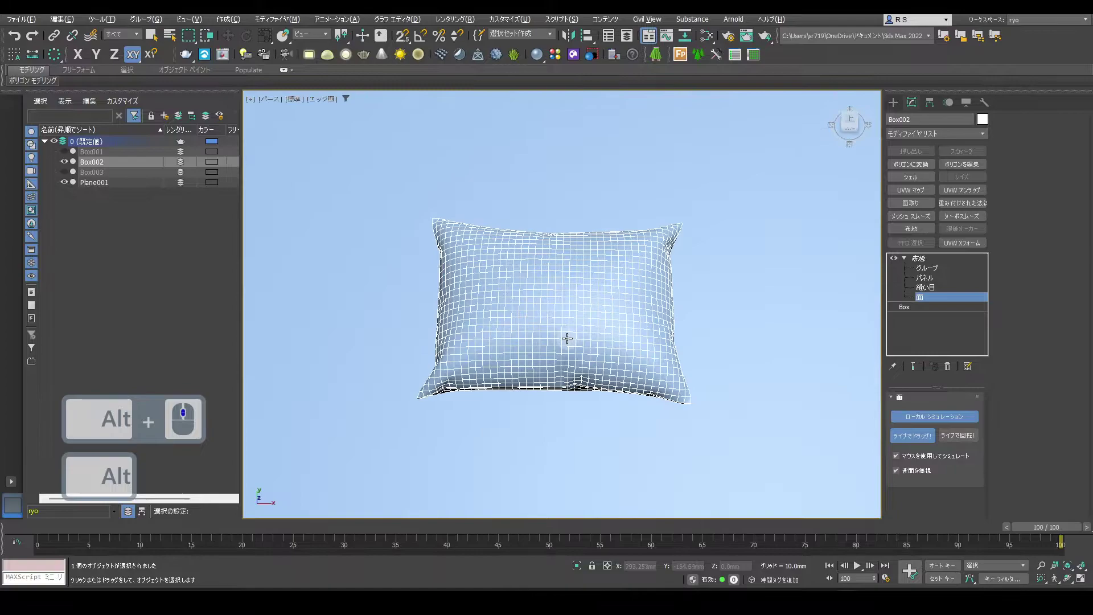
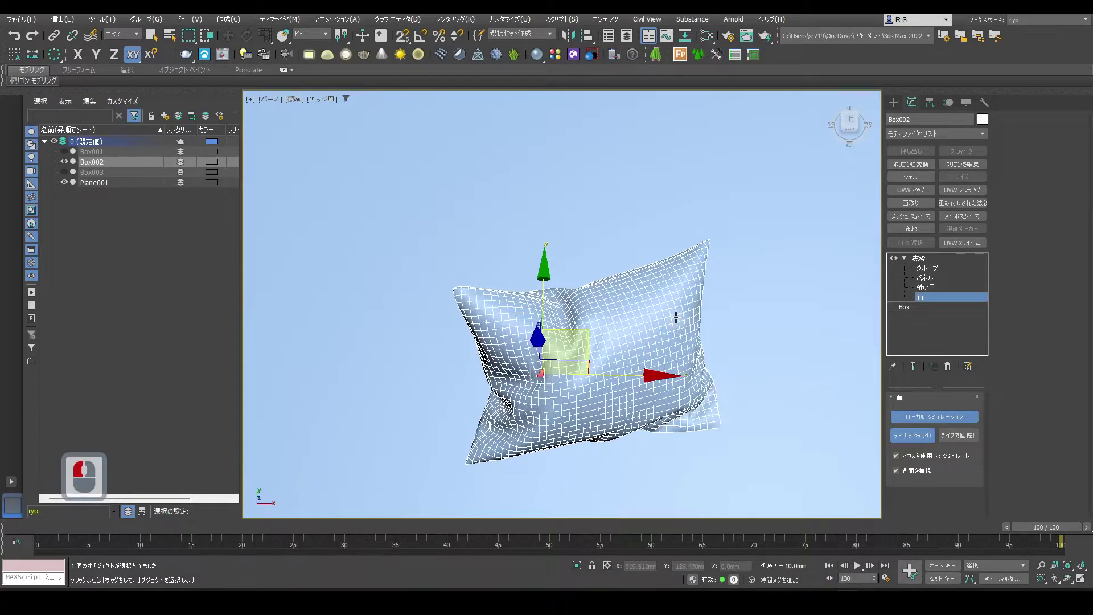
pyautogui.click(766, 303)
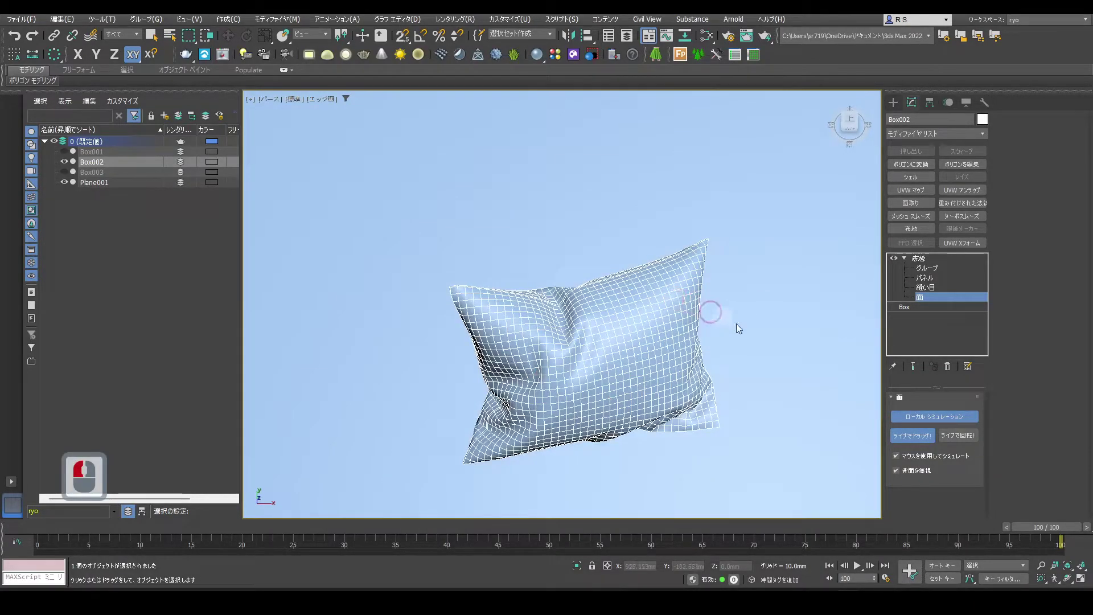
pyautogui.click(916, 430)
pyautogui.click(915, 443)
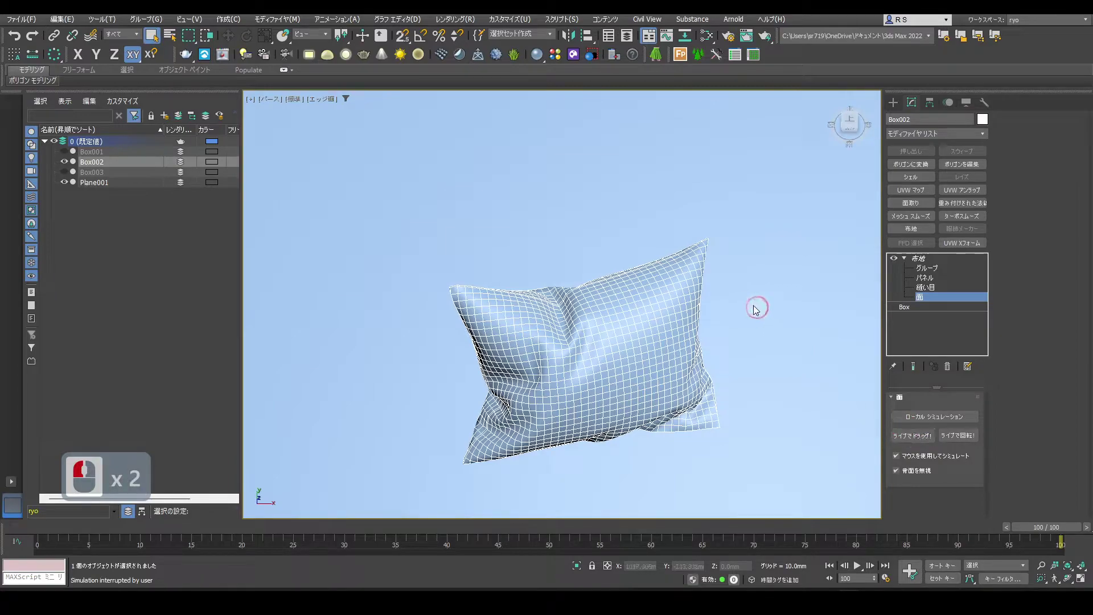
# Step: Shade the pillow smoothly and hide the ground plane Plane001
pyautogui.press('F4')
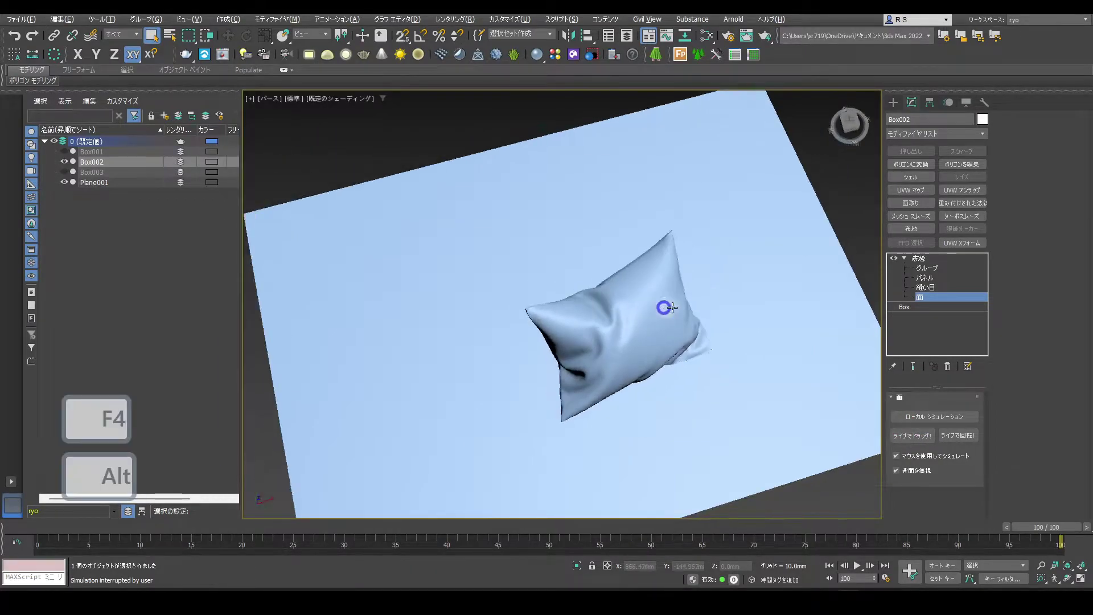
pyautogui.middleClick(648, 261)
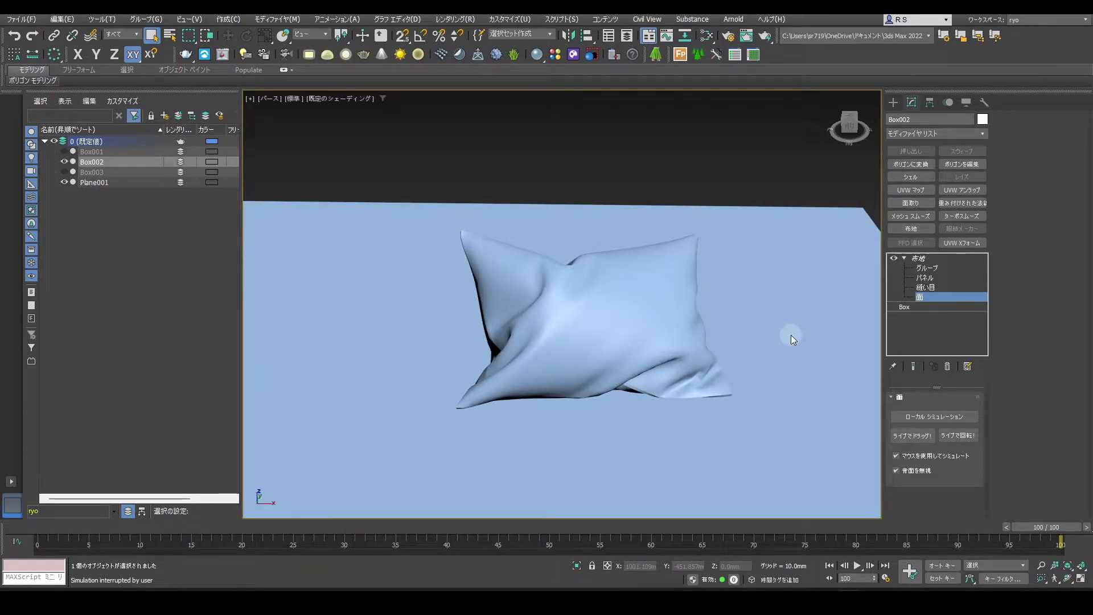
pyautogui.click(68, 187)
# Step: Convert the crumpled pillow to an Editable Poly and show wire edges over the shading
pyautogui.rightClick(767, 323)
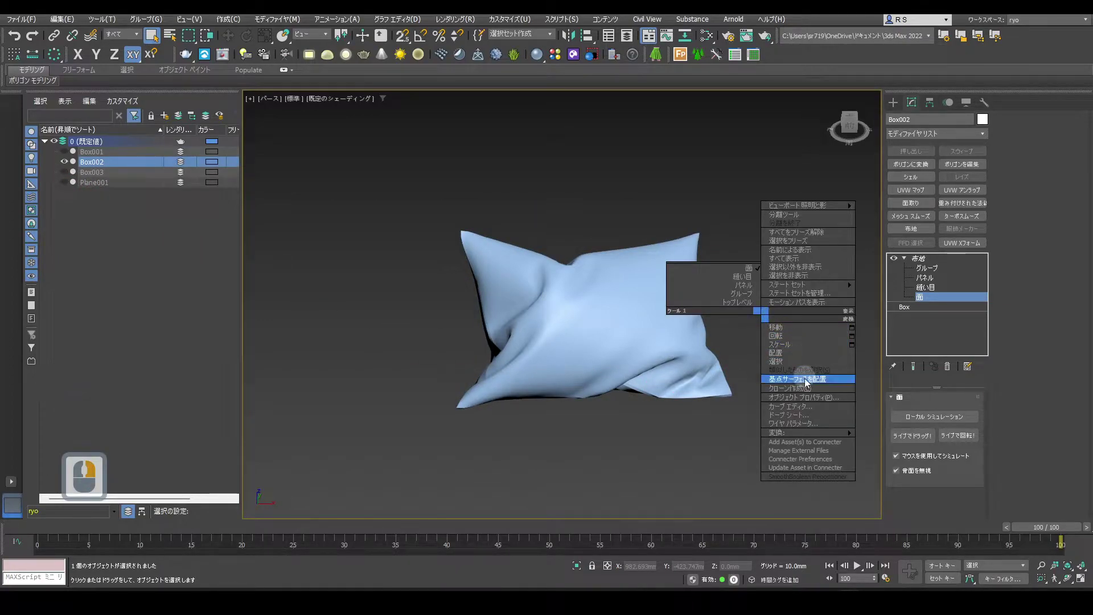
pyautogui.click(927, 446)
pyautogui.press('F4')
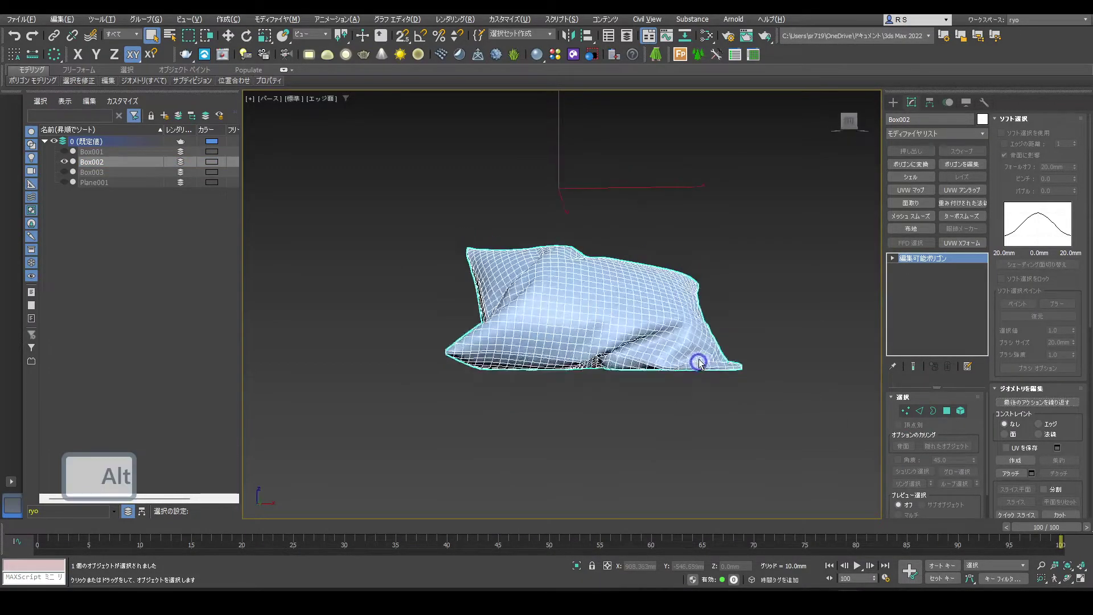
pyautogui.middleClick(695, 348)
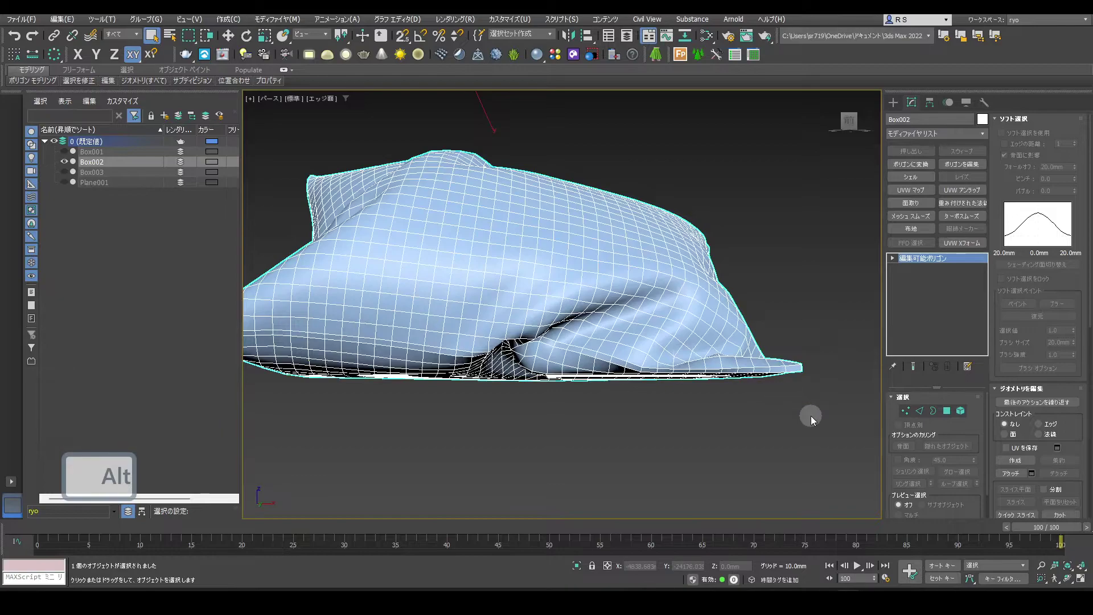
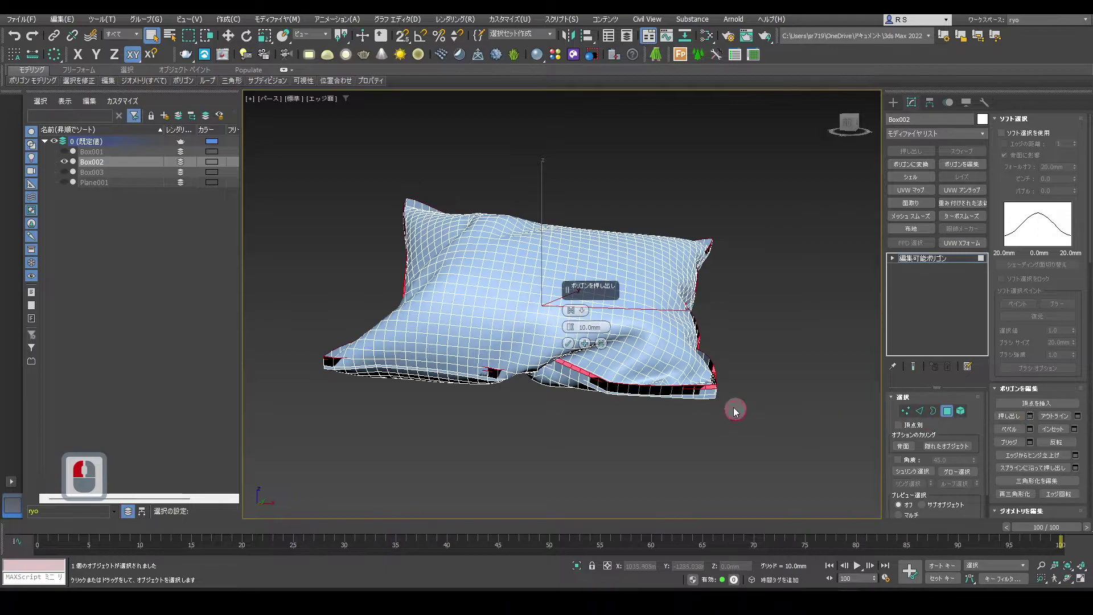
# Step: Extrude the border faces along Local Normal to a set height, forming the seam, and clear the selection
pyautogui.rightClick(577, 324)
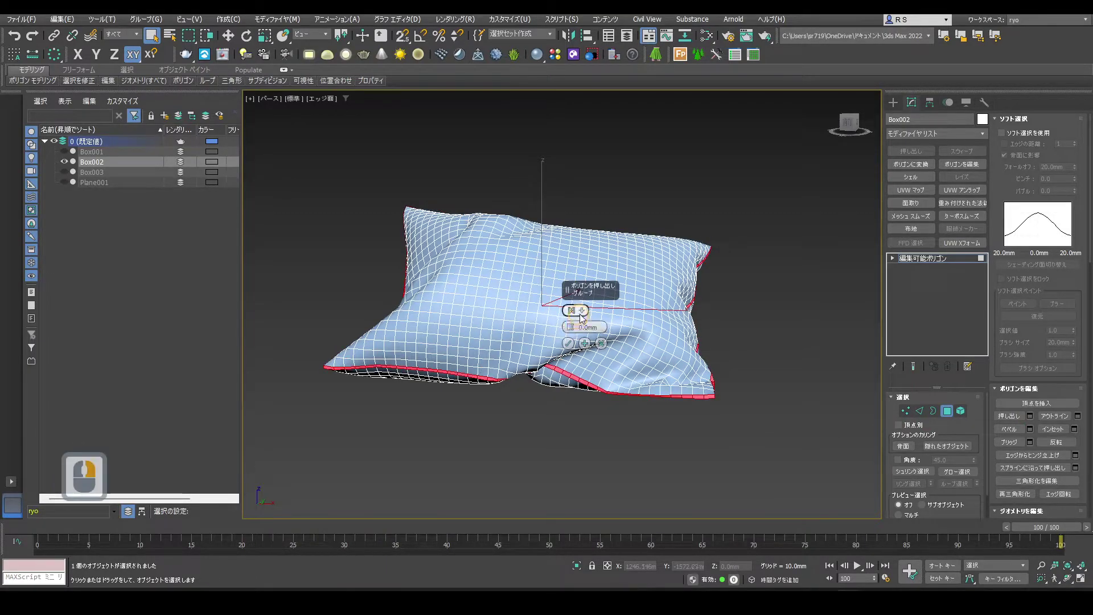
pyautogui.click(586, 310)
pyautogui.click(613, 324)
pyautogui.middleClick(715, 411)
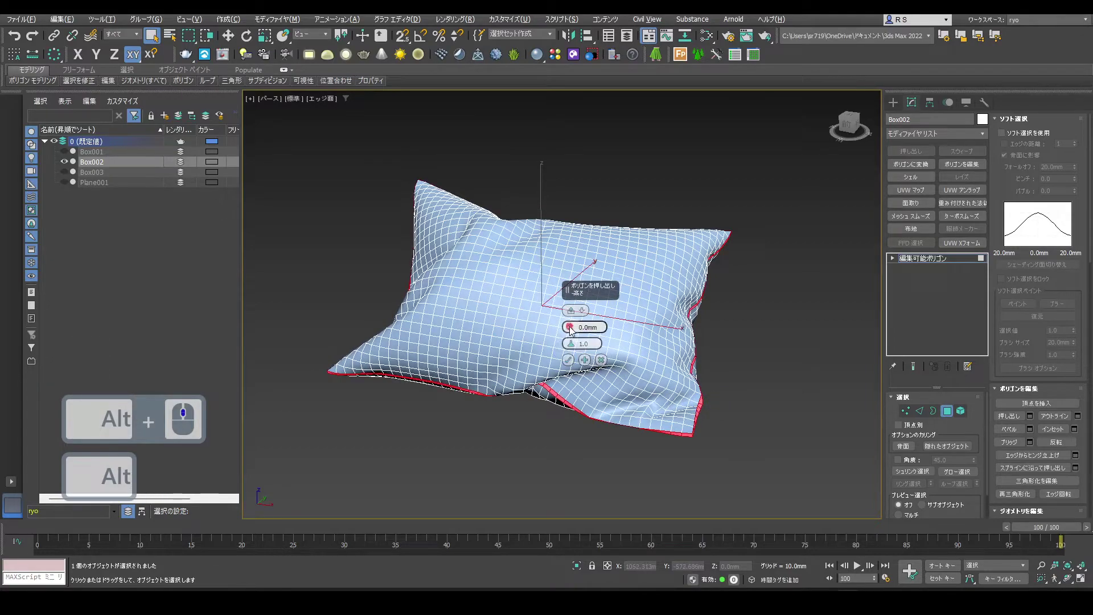
pyautogui.click(578, 314)
pyautogui.middleClick(712, 426)
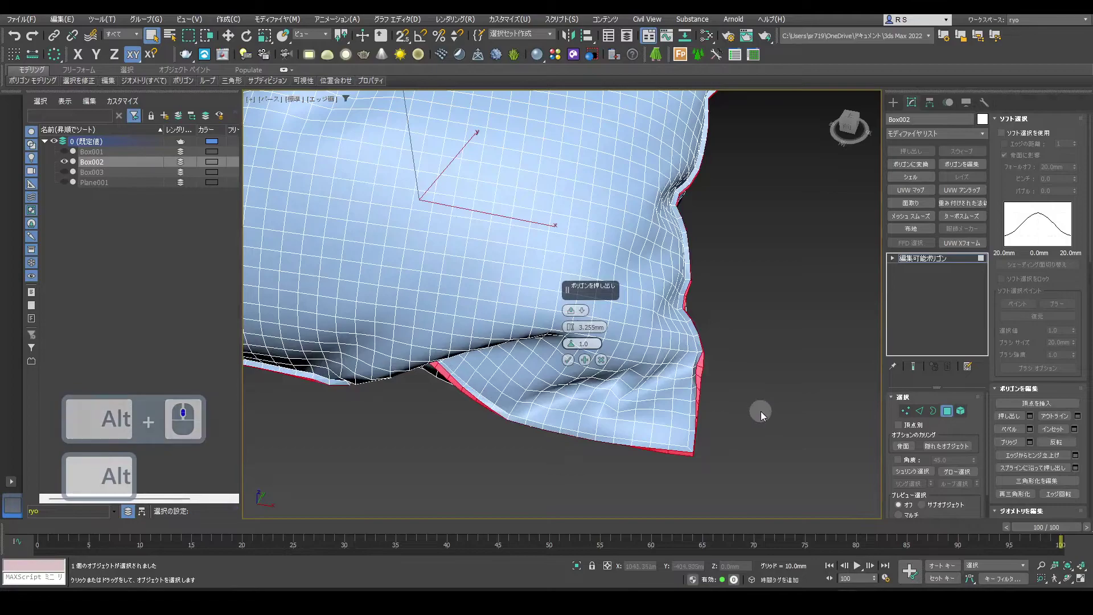
pyautogui.click(570, 353)
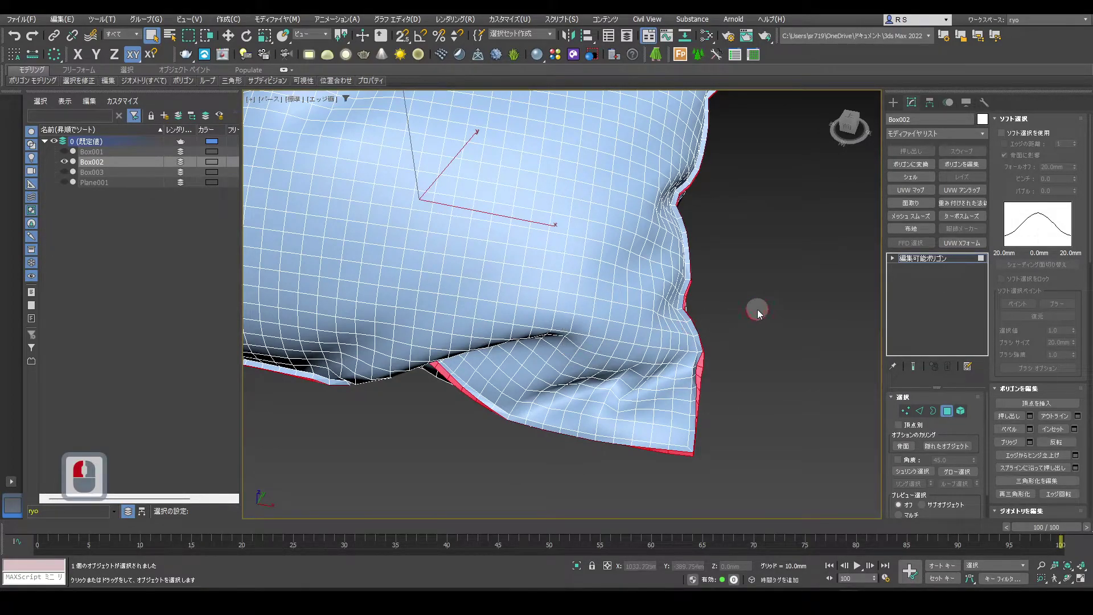
pyautogui.click(760, 314)
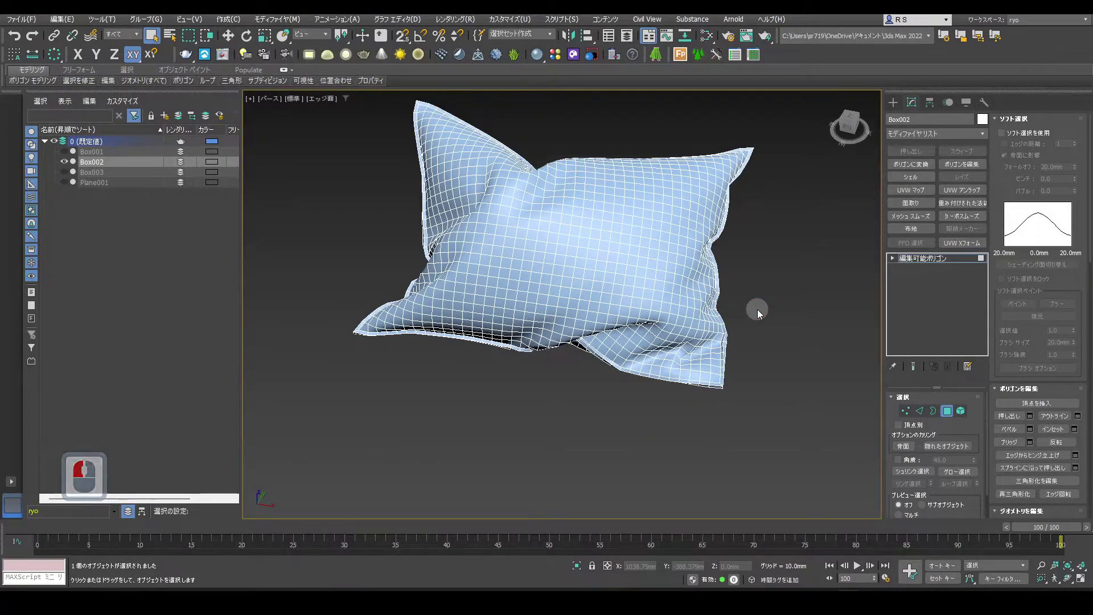
# Step: Add TurboSmooth to the pillow, then return to the Editable Poly edge level
pyautogui.click(966, 223)
pyautogui.middleClick(647, 344)
pyautogui.press('F4')
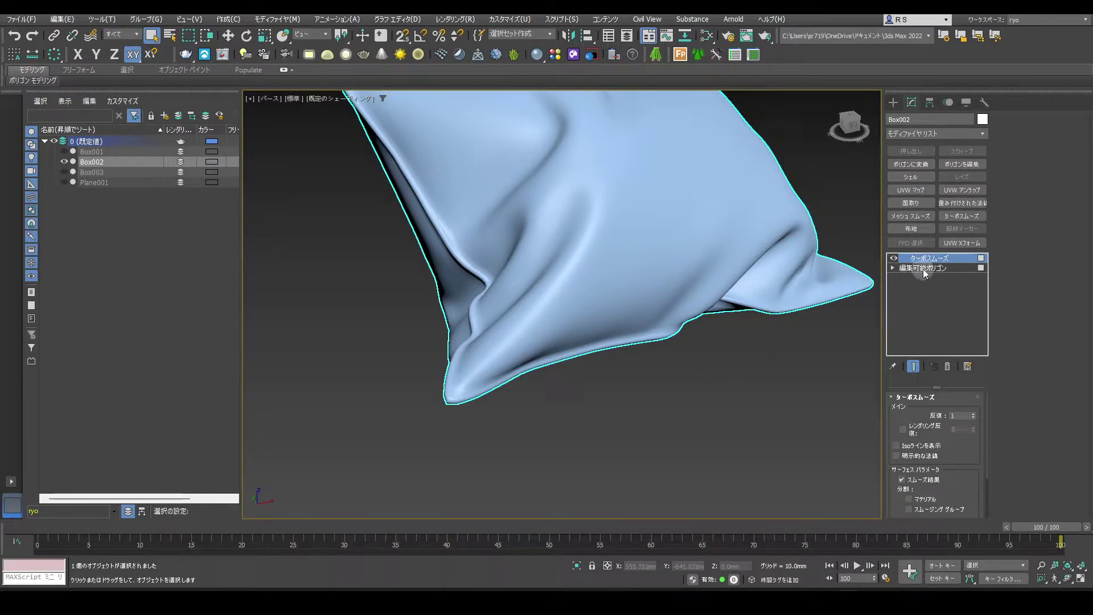
pyautogui.click(925, 274)
pyautogui.click(902, 416)
# Step: Select the two edge loops running along the seam
pyautogui.press('F4')
pyautogui.doubleClick(453, 381)
pyautogui.doubleClick(465, 389)
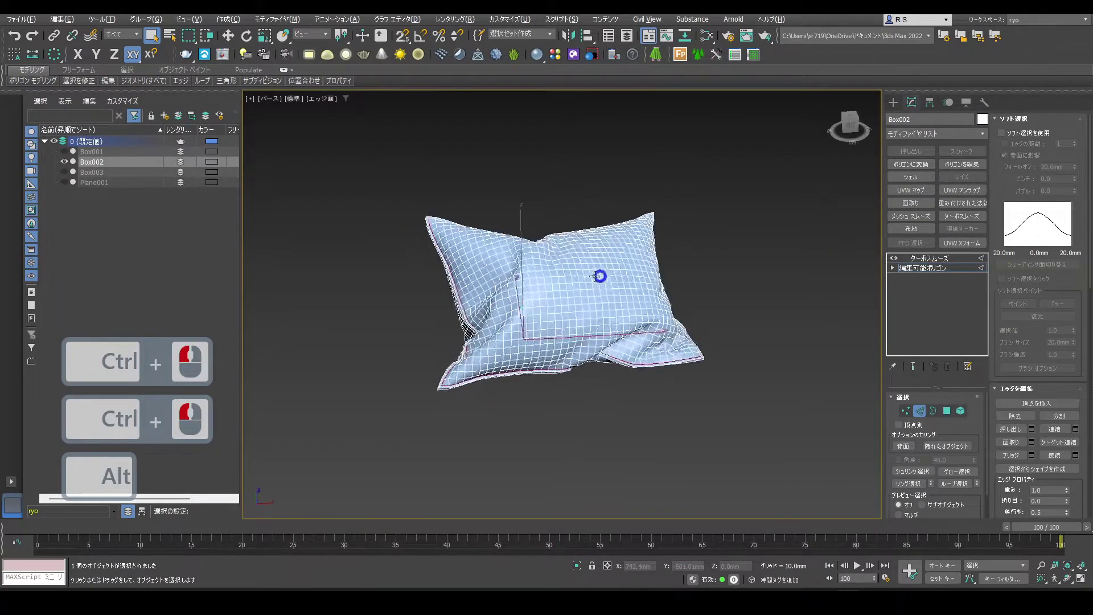
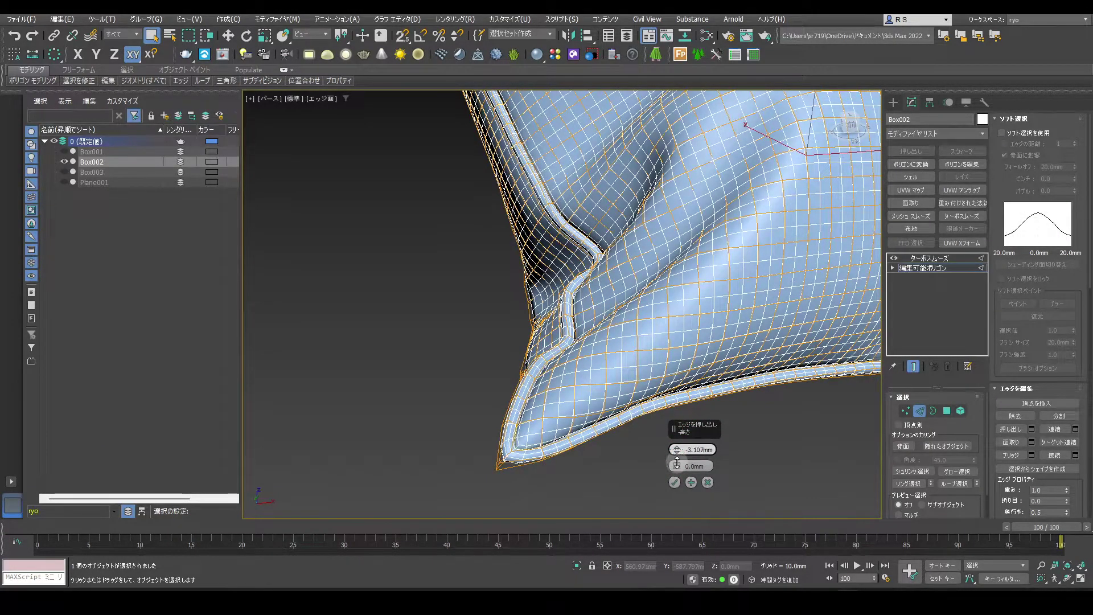
# Step: Extrude the seam edges inward about -3.1mm to cut a groove, then return to TurboSmooth
pyautogui.click(679, 466)
pyautogui.click(673, 488)
pyautogui.click(922, 413)
pyautogui.click(931, 264)
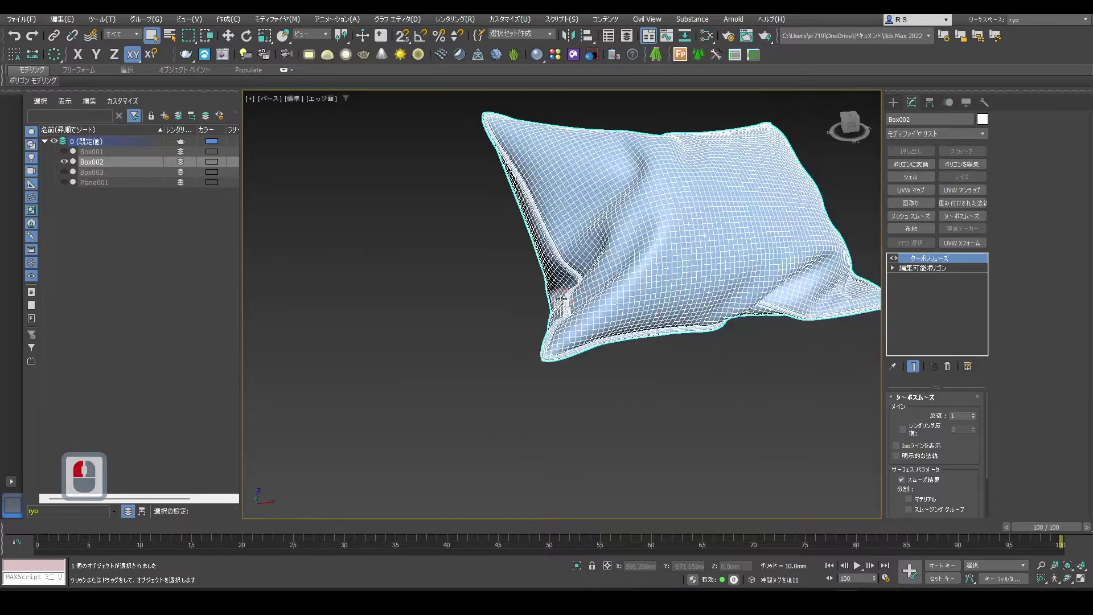
# Step: Shade the pillow in the viewport and set Box002's TurboSmooth Iterations to 2
pyautogui.press('F4')
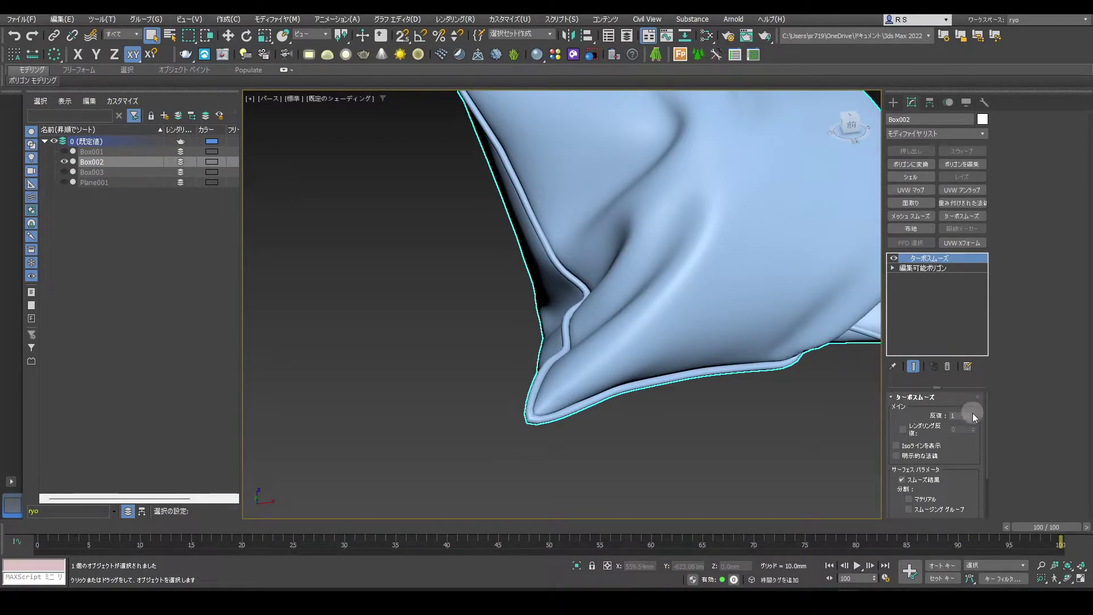
pyautogui.click(975, 418)
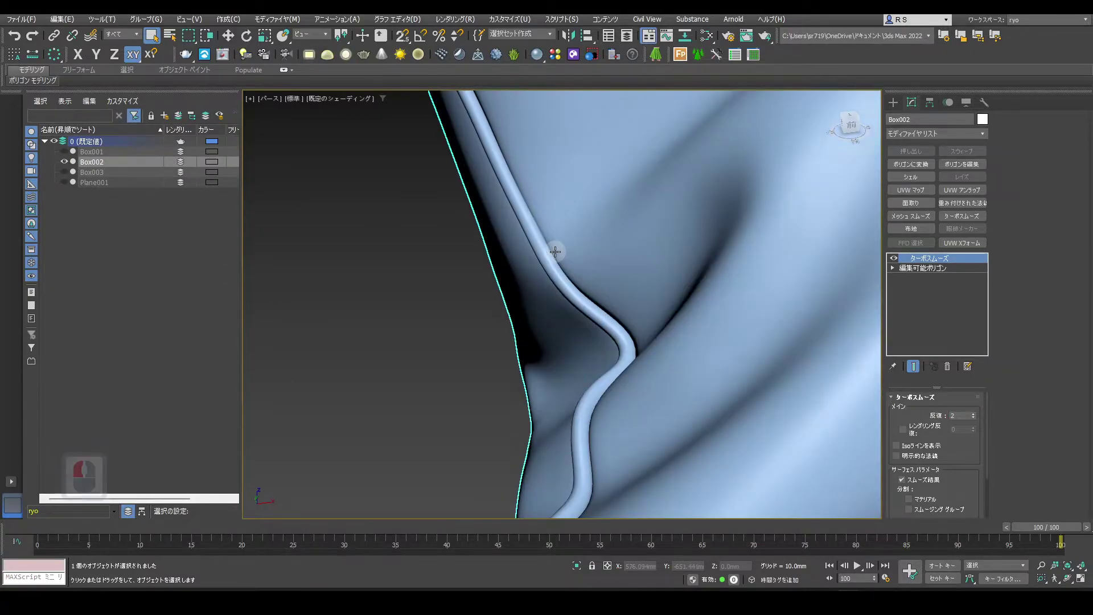
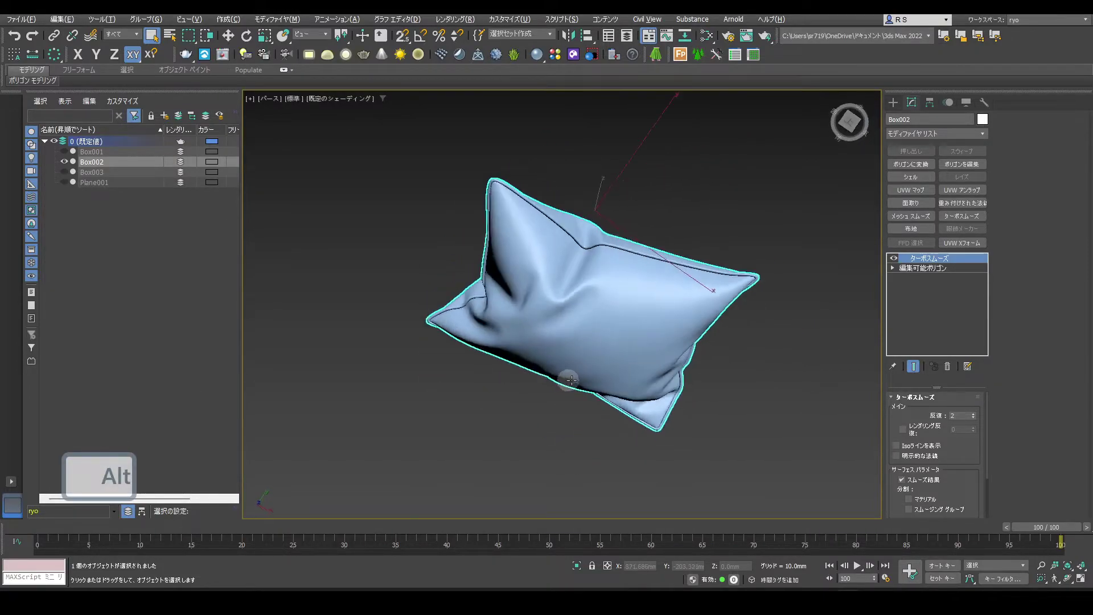
pyautogui.middleClick(622, 311)
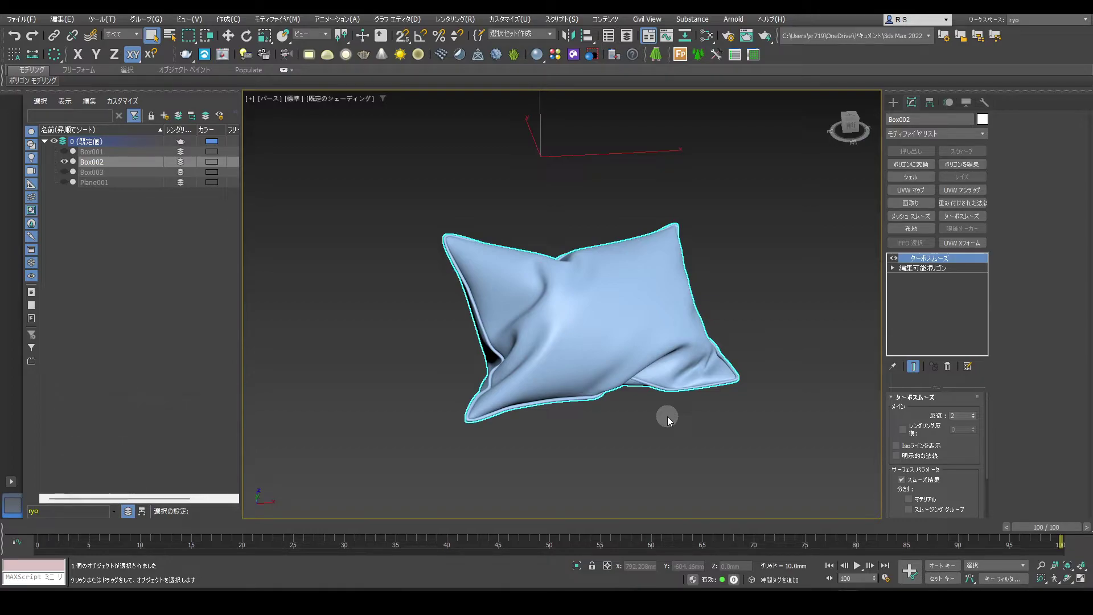